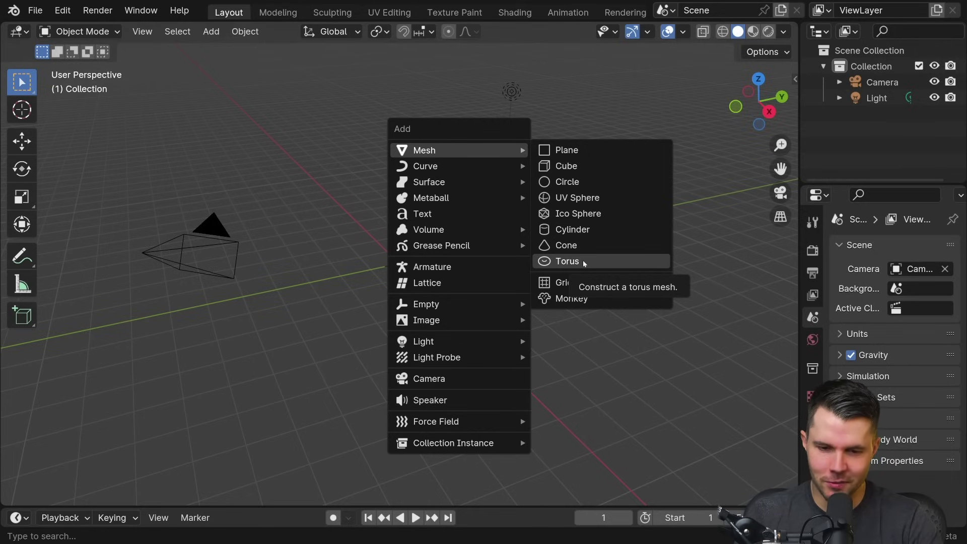
Step: Add a torus mesh at the origin and orbit to view it from above
{"action": "left_click", "coordinate": [586, 261]}
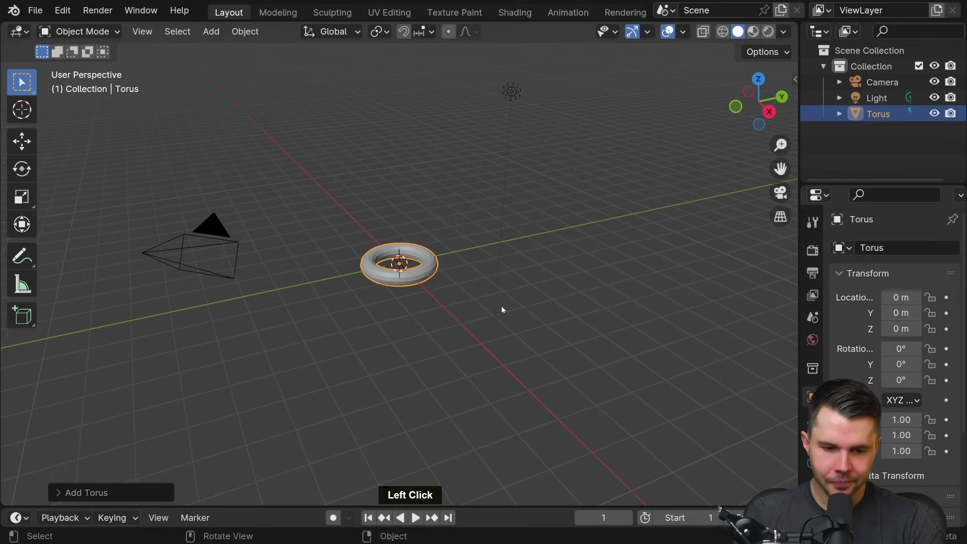
{"action": "scroll", "scroll_direction": "up", "scroll_amount": 3}
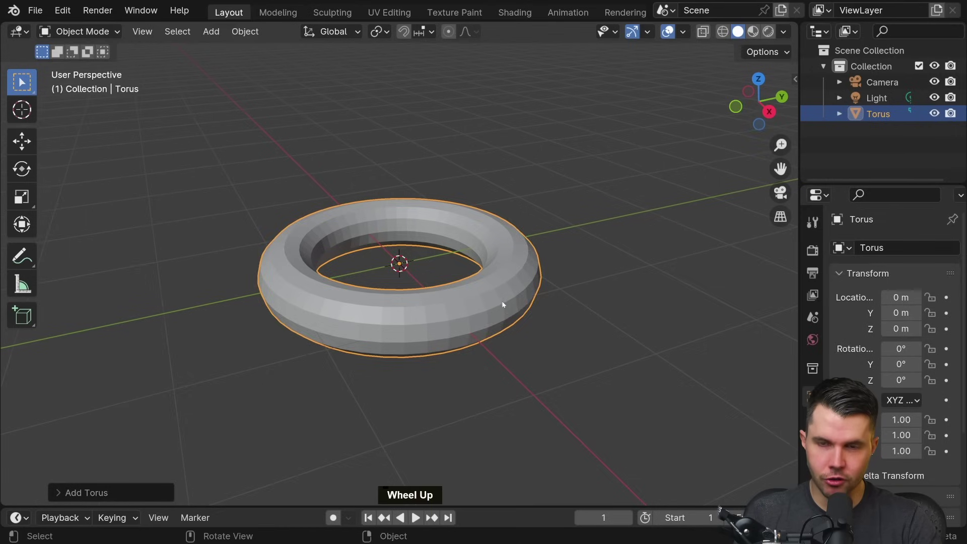
{"action": "middle_click", "coordinate": [556, 197]}
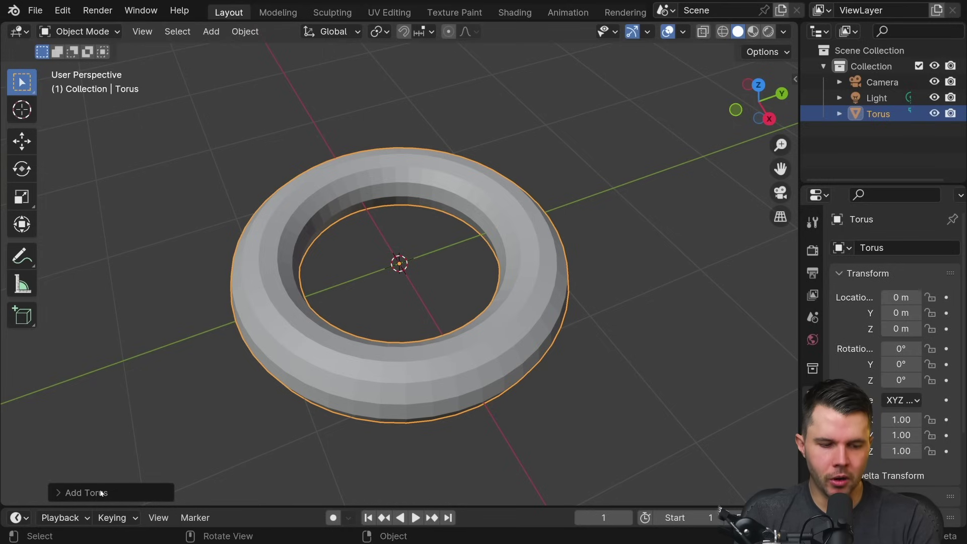
{"action": "left_click", "coordinate": [103, 491]}
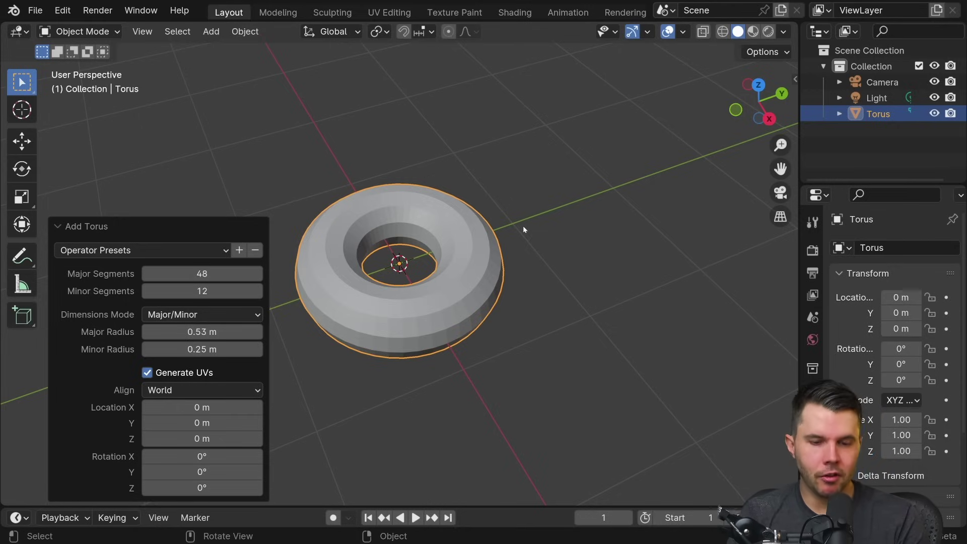
{"action": "left_click", "coordinate": [532, 223]}
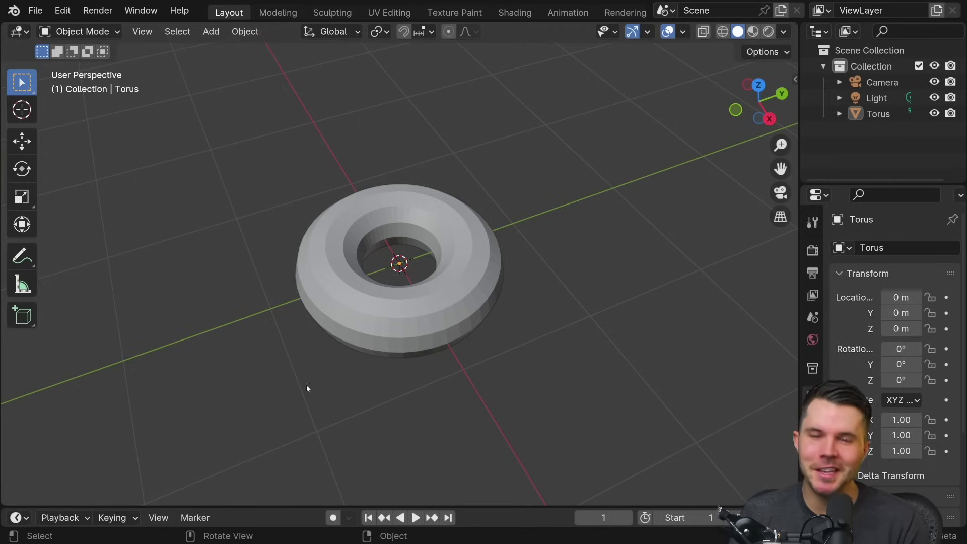
{"action": "left_click", "coordinate": [403, 323]}
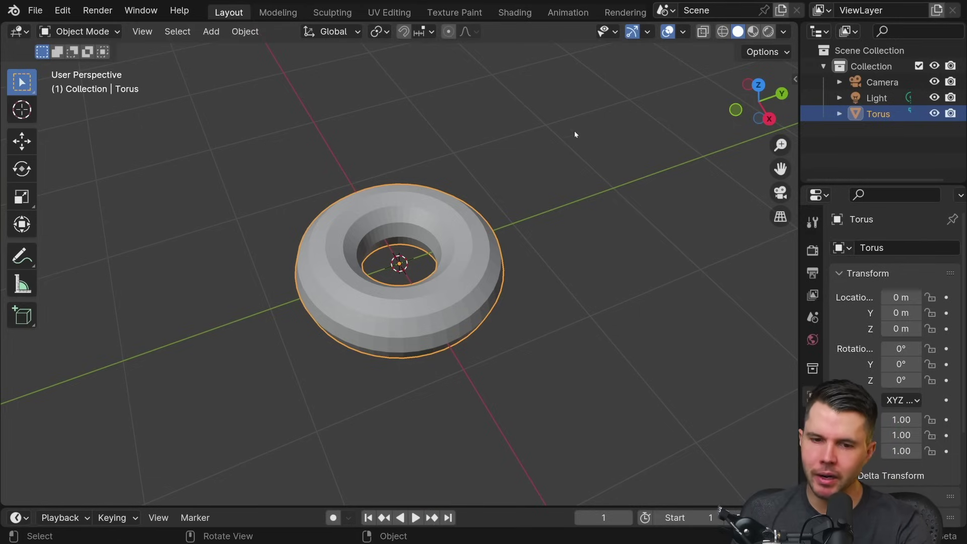
Step: Delete the existing torus and add a fresh Torus.001 via Shift+A > Mesh > Torus
{"action": "key", "text": "F9"}
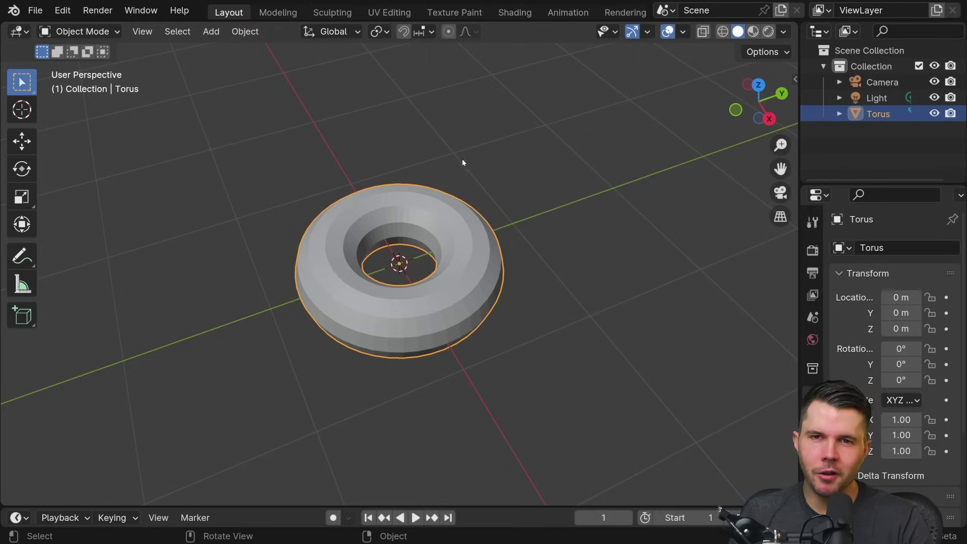
{"action": "key", "text": "x"}
{"action": "left_click", "coordinate": [486, 152]}
{"action": "key", "text": "shift+a"}
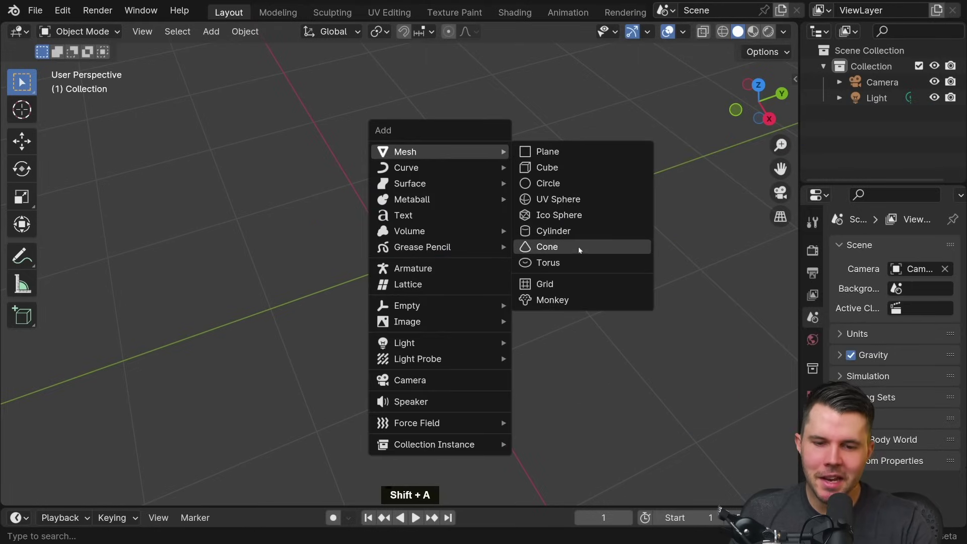
{"action": "left_click", "coordinate": [576, 264]}
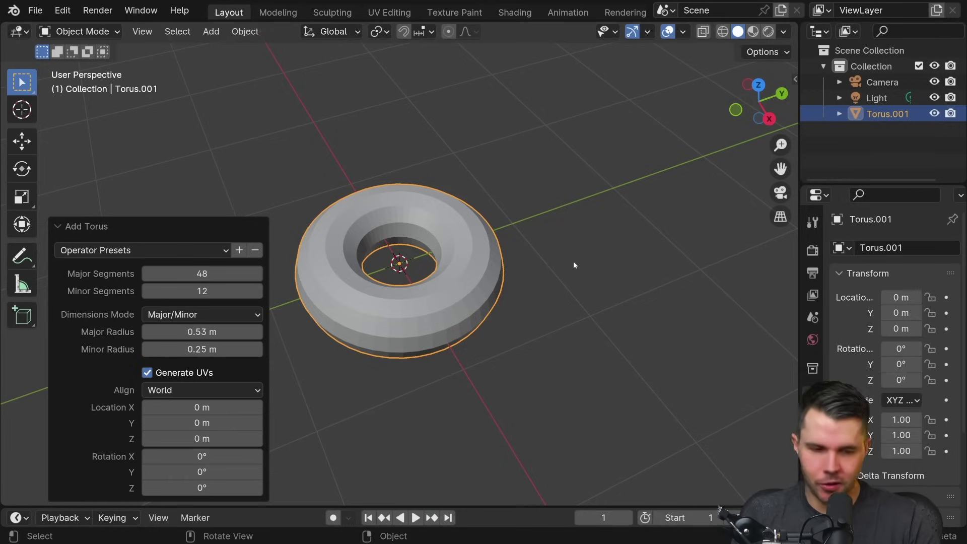
{"action": "middle_click", "coordinate": [510, 268]}
{"action": "scroll", "scroll_direction": "up", "scroll_amount": 3}
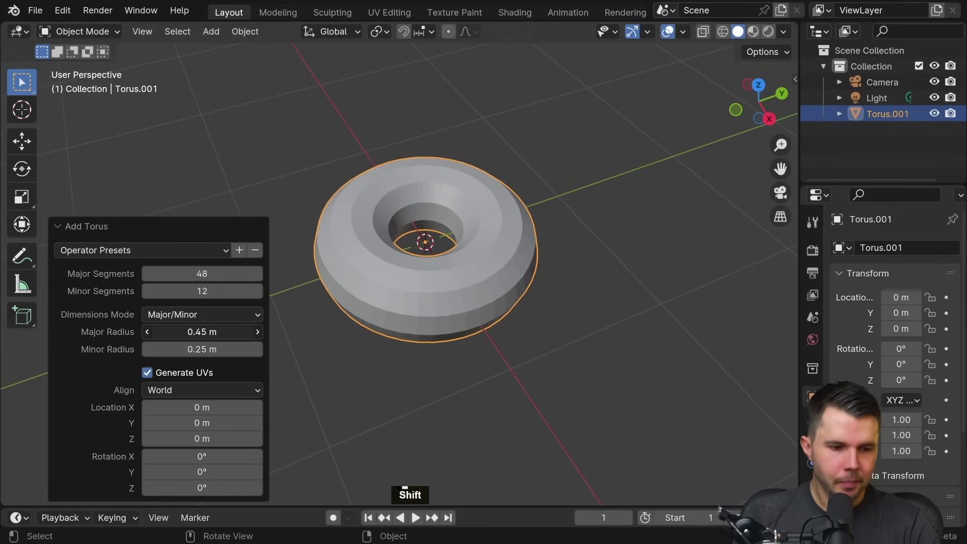
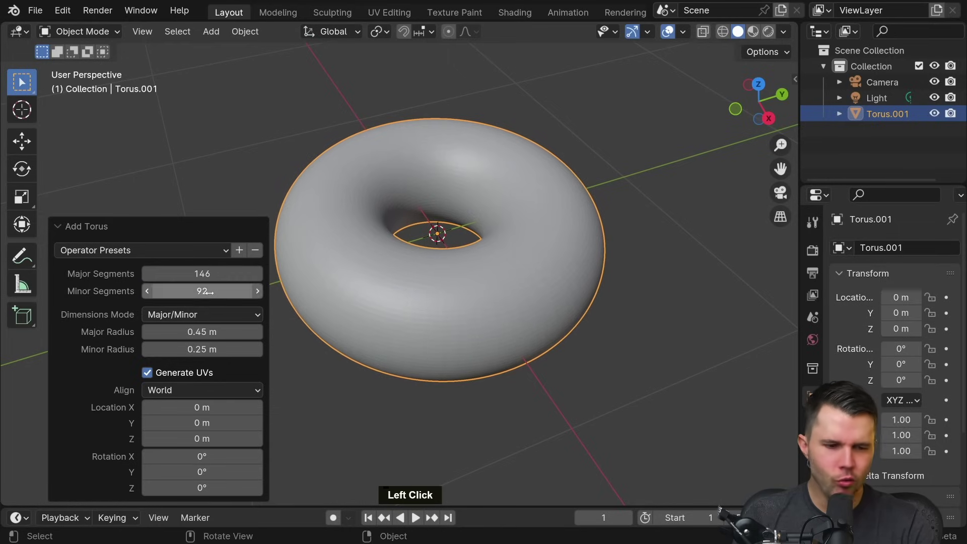
Step: Orbit the view around the dense 146 by 144 segment torus
{"action": "middle_click", "coordinate": [335, 317]}
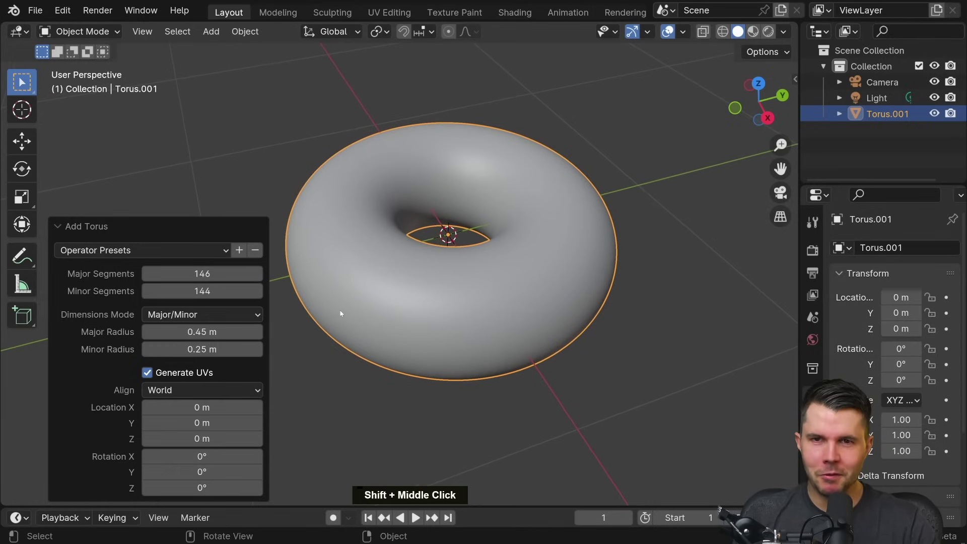
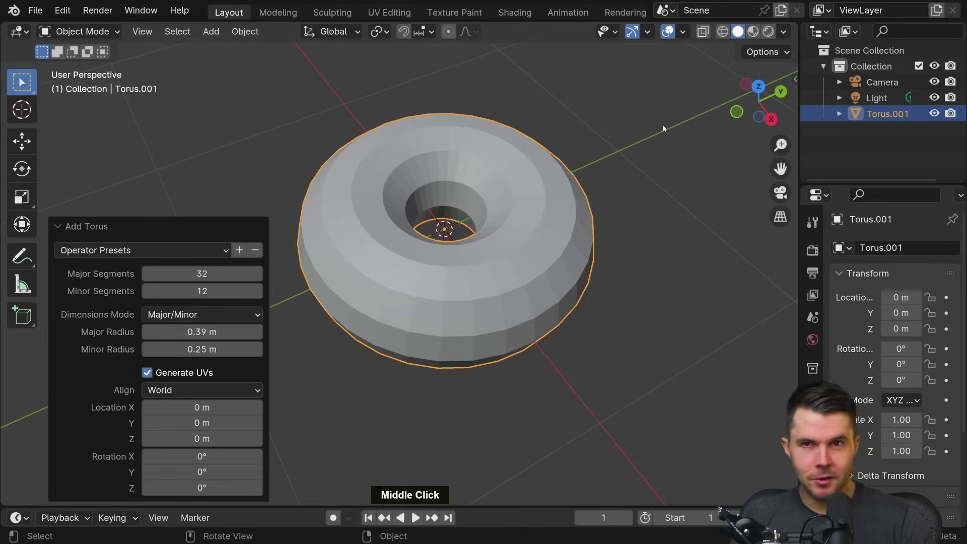
Step: Inspect the faceted low-poly torus from above and bring up its object context menu
{"action": "left_click", "coordinate": [658, 139]}
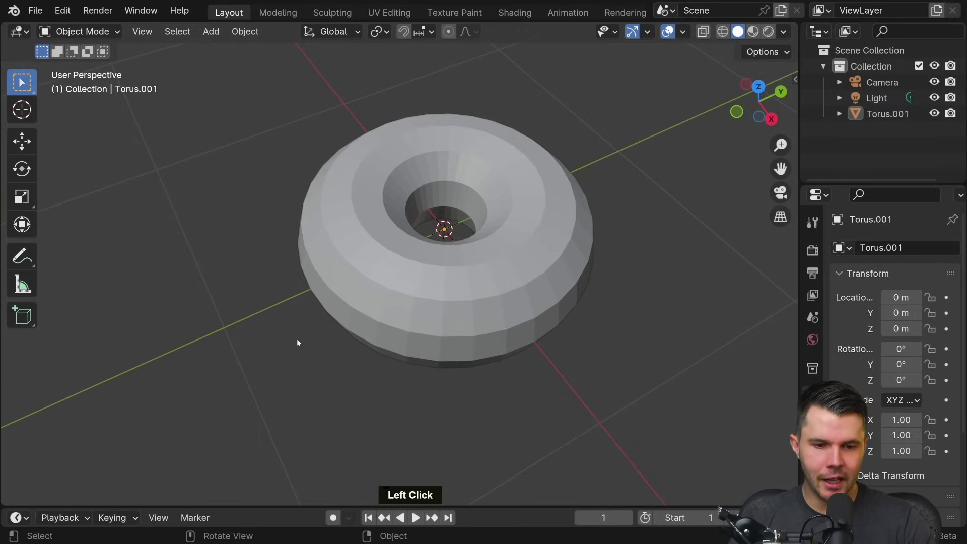
{"action": "middle_click", "coordinate": [586, 256]}
{"action": "middle_click", "coordinate": [481, 213]}
{"action": "middle_click", "coordinate": [474, 214]}
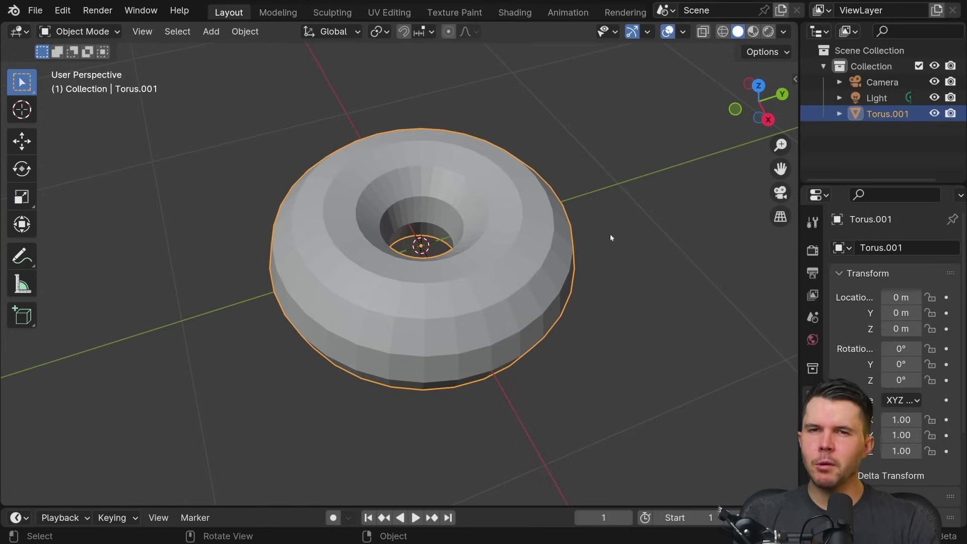
{"action": "scroll", "scroll_direction": "up", "scroll_amount": 3}
{"action": "middle_click", "coordinate": [607, 230]}
{"action": "middle_click", "coordinate": [609, 221]}
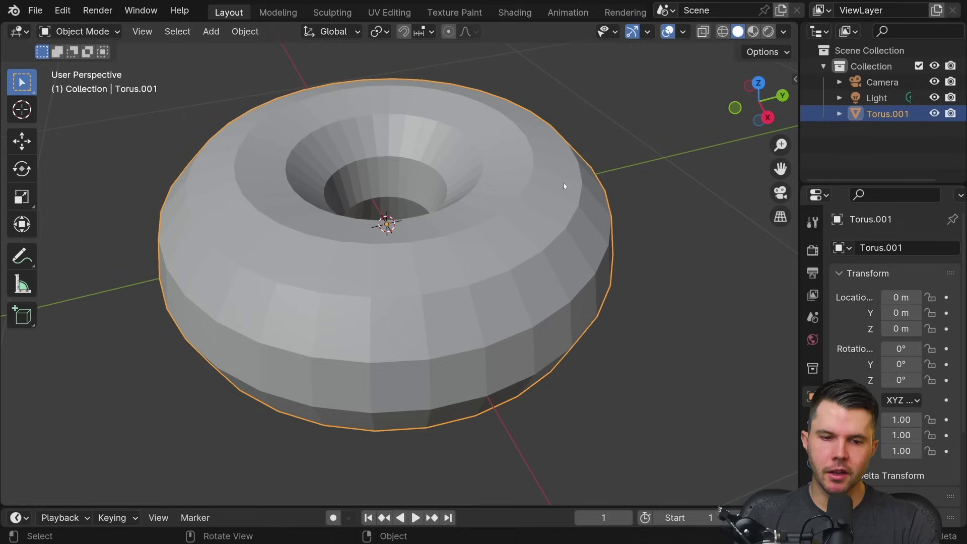
{"action": "right_click", "coordinate": [621, 139]}
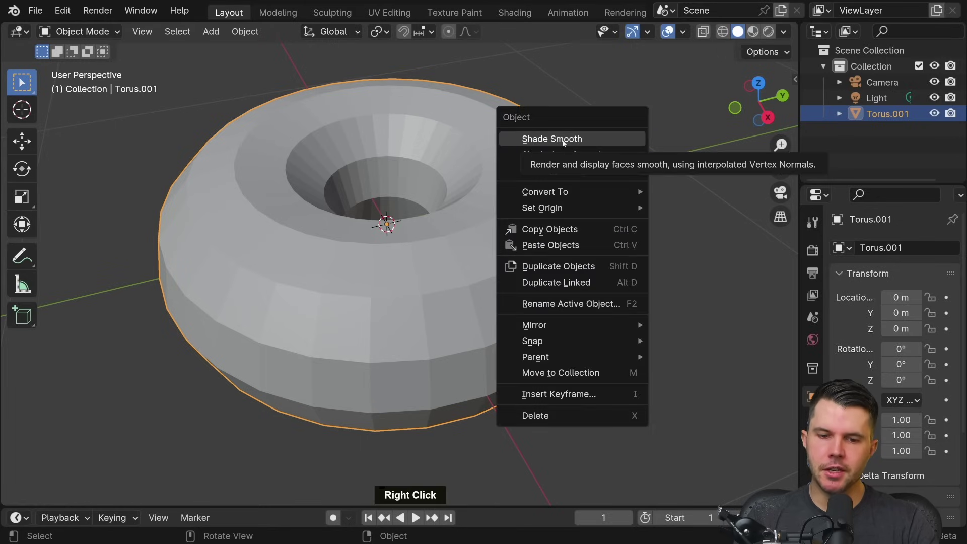
{"action": "left_click", "coordinate": [568, 141]}
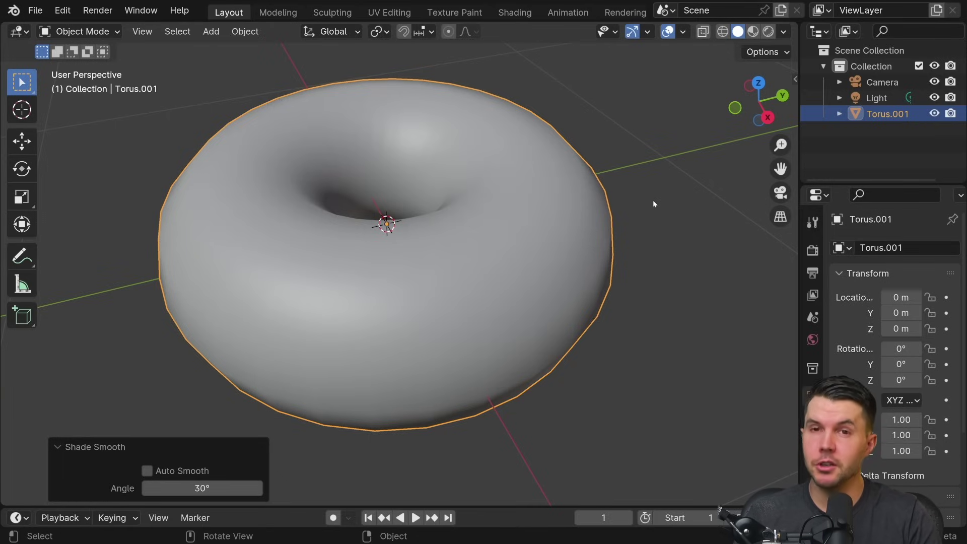
{"action": "scroll", "scroll_direction": "down", "scroll_amount": 3}
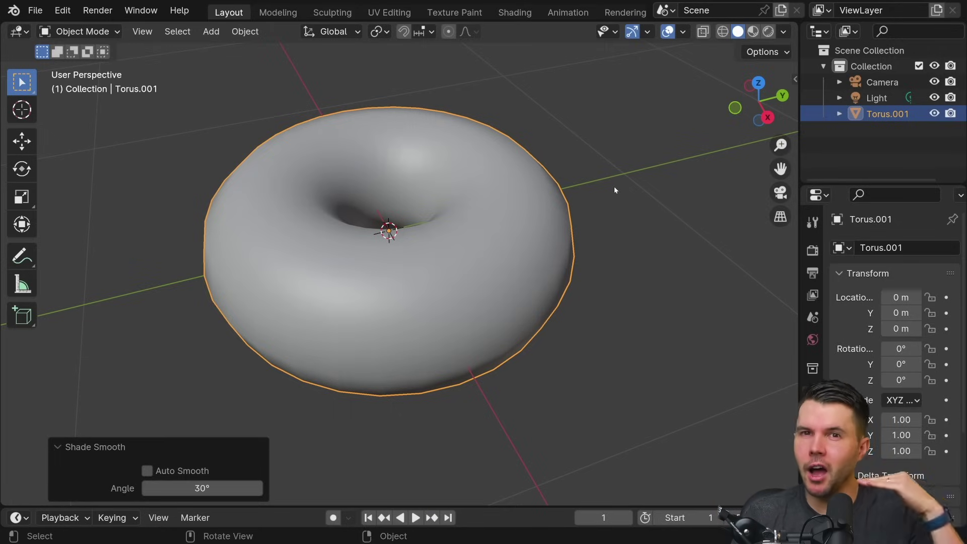
{"action": "right_click", "coordinate": [622, 166]}
{"action": "left_click", "coordinate": [596, 197]}
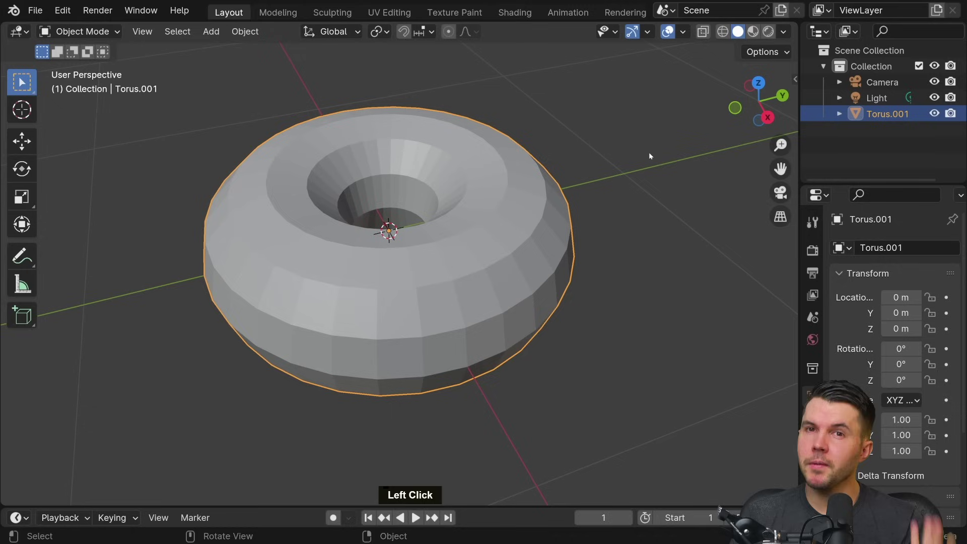
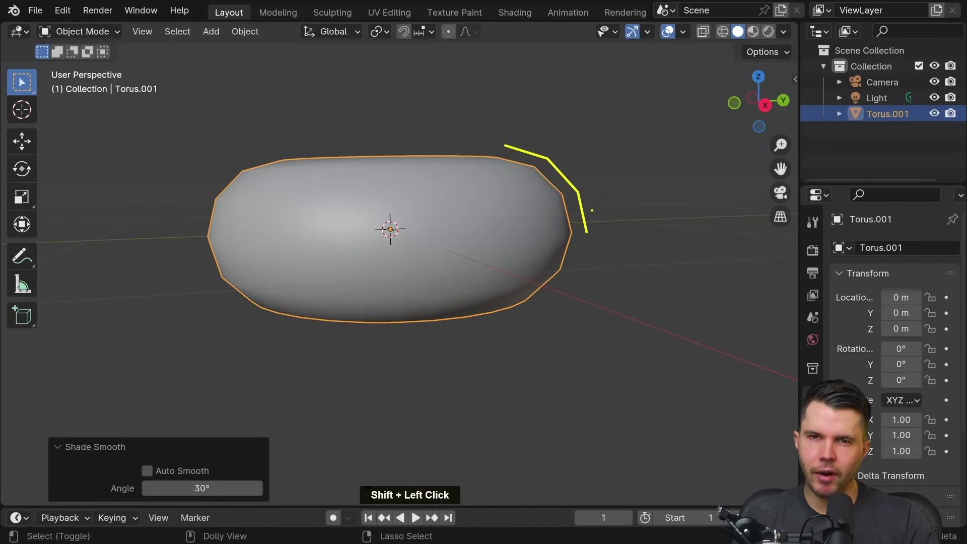
Step: Invoke Ctrl+Shift+A and cancel it, leaving Torus.001 smooth-shaded
{"action": "key", "text": "ctrl+shift+a"}
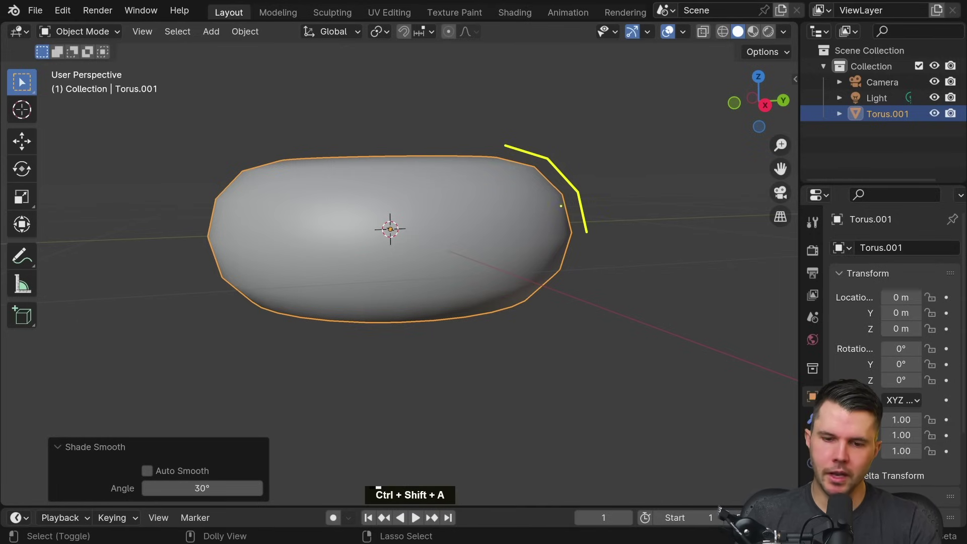
{"action": "key", "text": "Escape"}
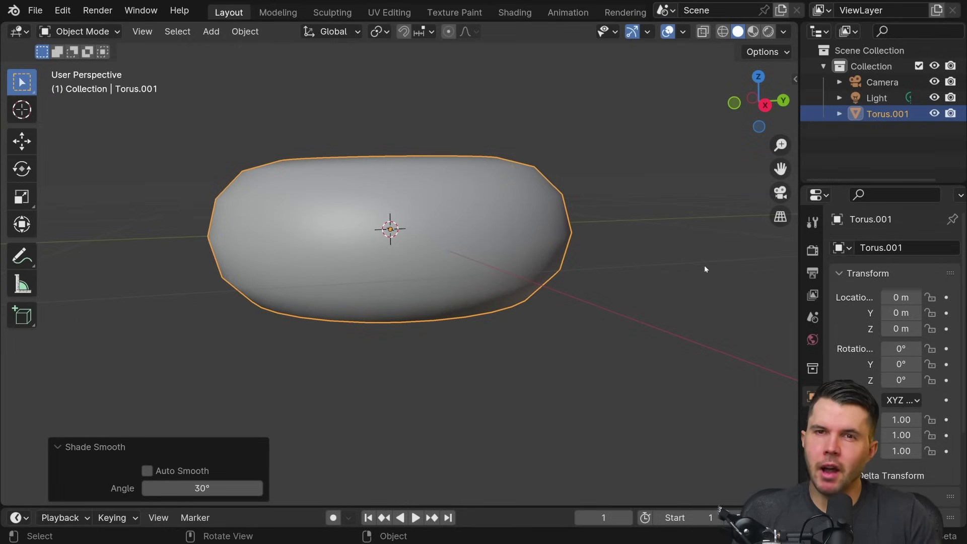
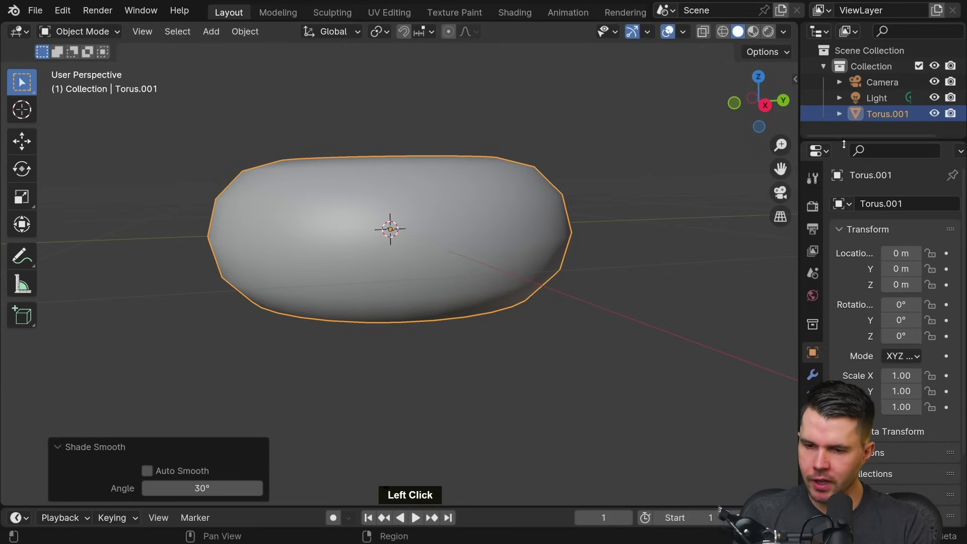
Step: Add a Subdivision Surface modifier to Torus.001 from Add Modifier > Generate, level 1
{"action": "scroll", "scroll_direction": "down", "scroll_amount": 3}
{"action": "left_click", "coordinate": [818, 375]}
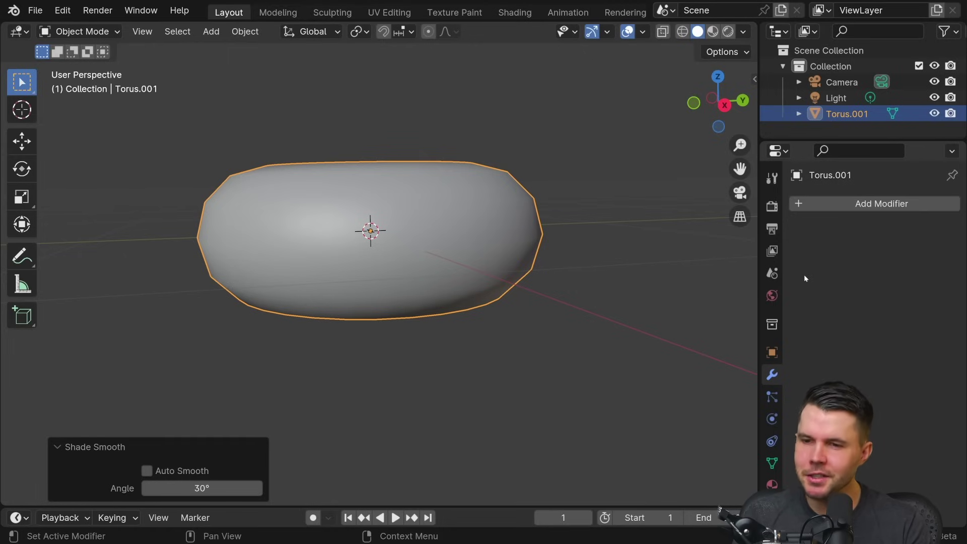
{"action": "left_click", "coordinate": [845, 85]}
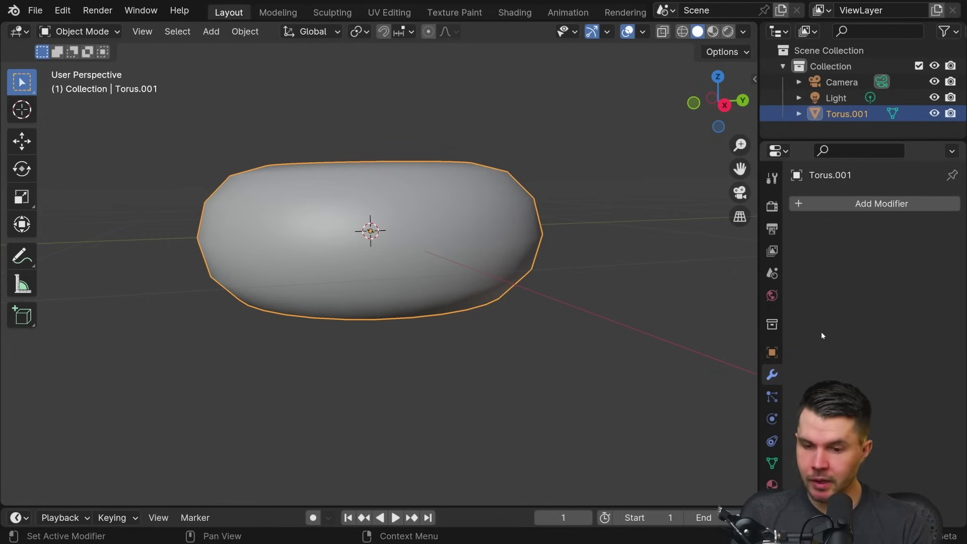
{"action": "left_click", "coordinate": [848, 207]}
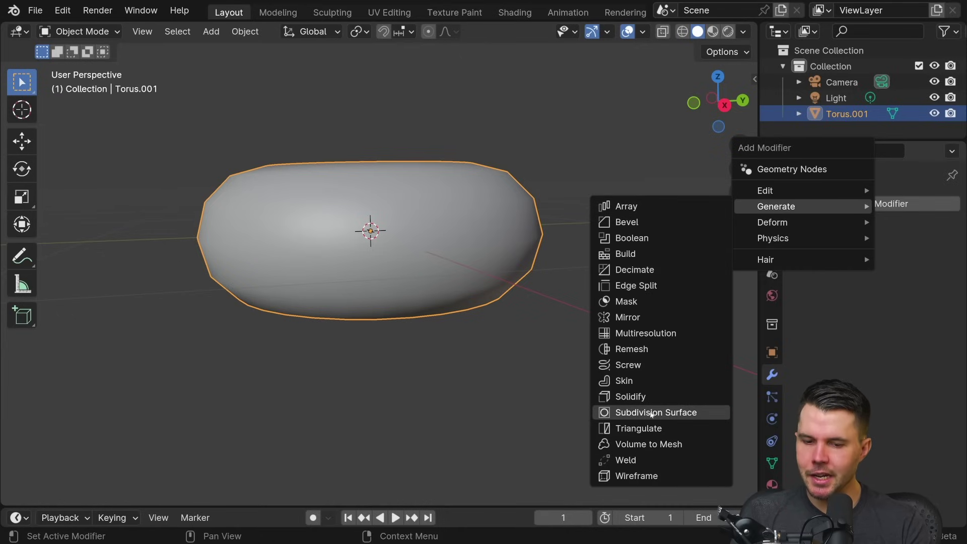
{"action": "left_click", "coordinate": [705, 412]}
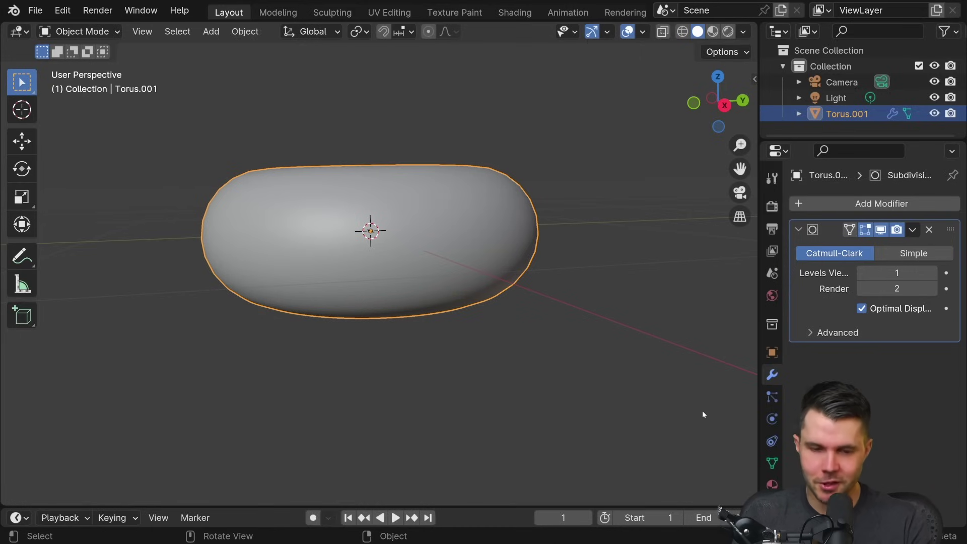
{"action": "left_click", "coordinate": [556, 158]}
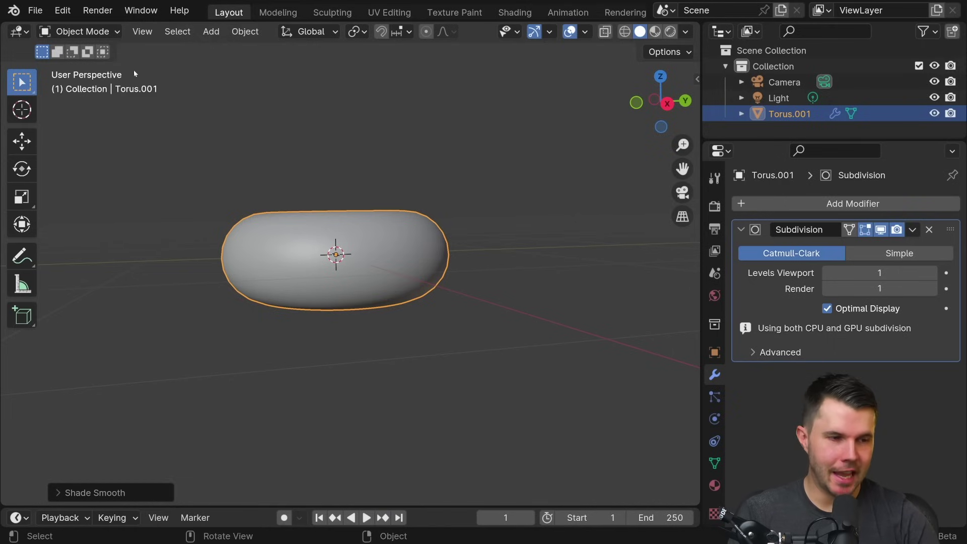
{"action": "left_click", "coordinate": [64, 14]}
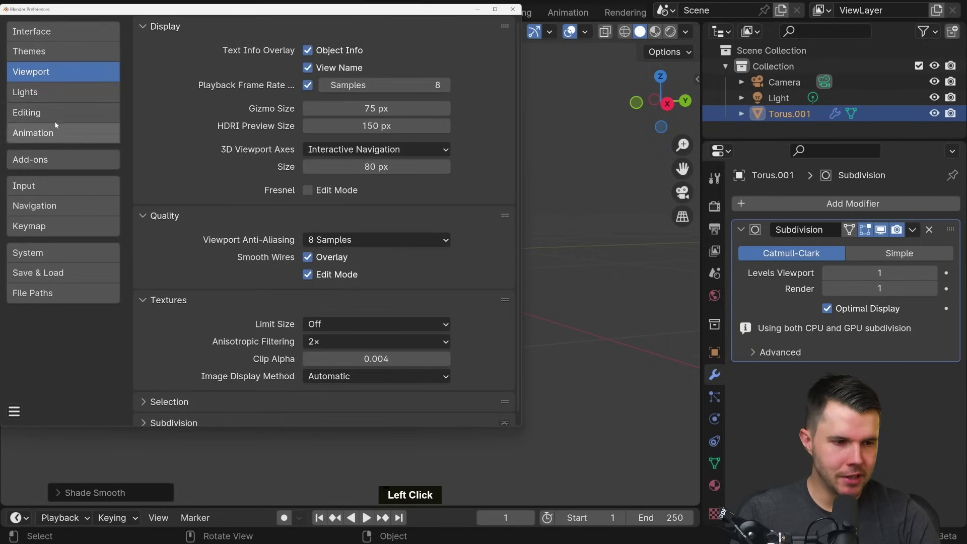
{"action": "middle_click", "coordinate": [722, 510]}
{"action": "left_click", "coordinate": [185, 416]}
{"action": "middle_click", "coordinate": [201, 401]}
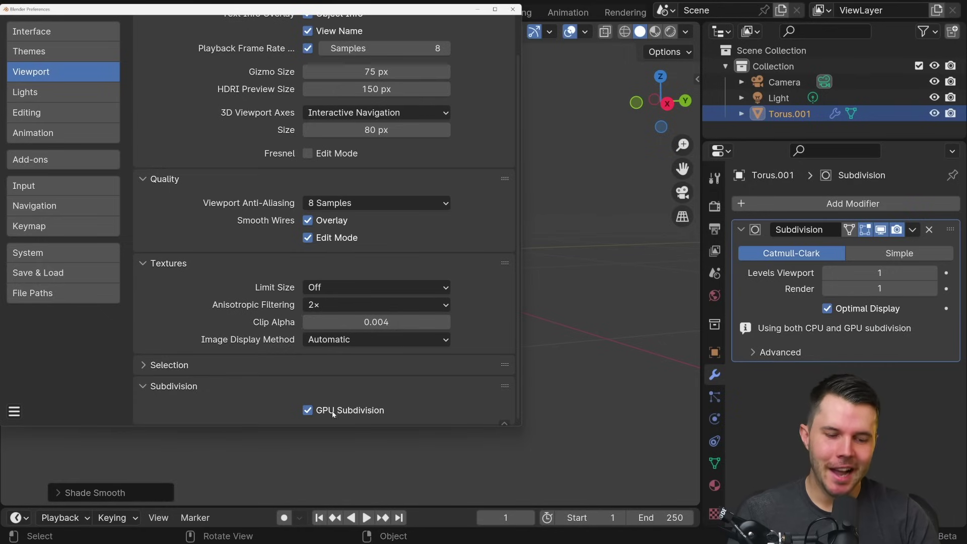
{"action": "left_click", "coordinate": [518, 11]}
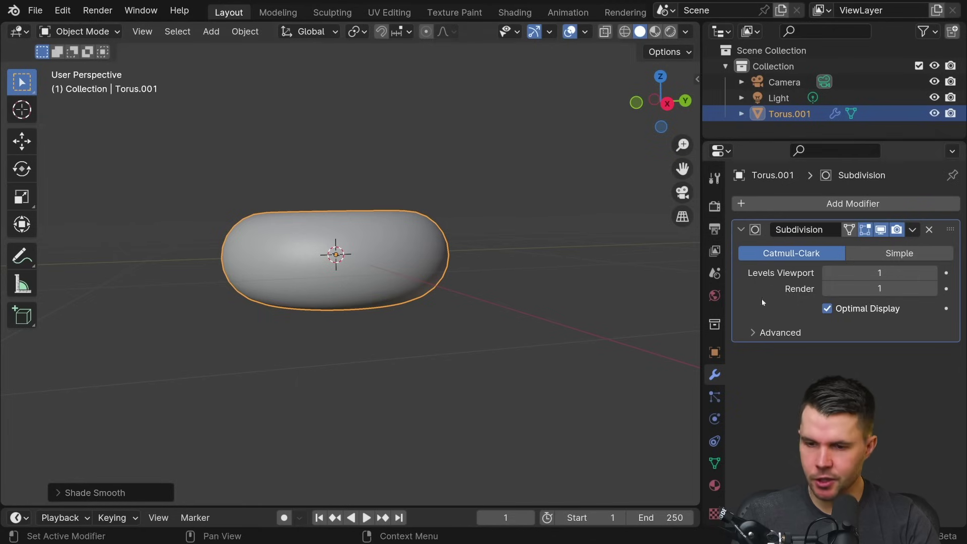
{"action": "scroll", "scroll_direction": "up", "scroll_amount": 3}
{"action": "scroll", "scroll_direction": "up", "scroll_amount": 3}
{"action": "middle_click", "coordinate": [563, 226]}
{"action": "right_click", "coordinate": [546, 228]}
{"action": "left_click", "coordinate": [527, 261]}
{"action": "middle_click", "coordinate": [539, 249]}
{"action": "scroll", "scroll_direction": "up", "scroll_amount": 3}
{"action": "middle_click", "coordinate": [542, 252]}
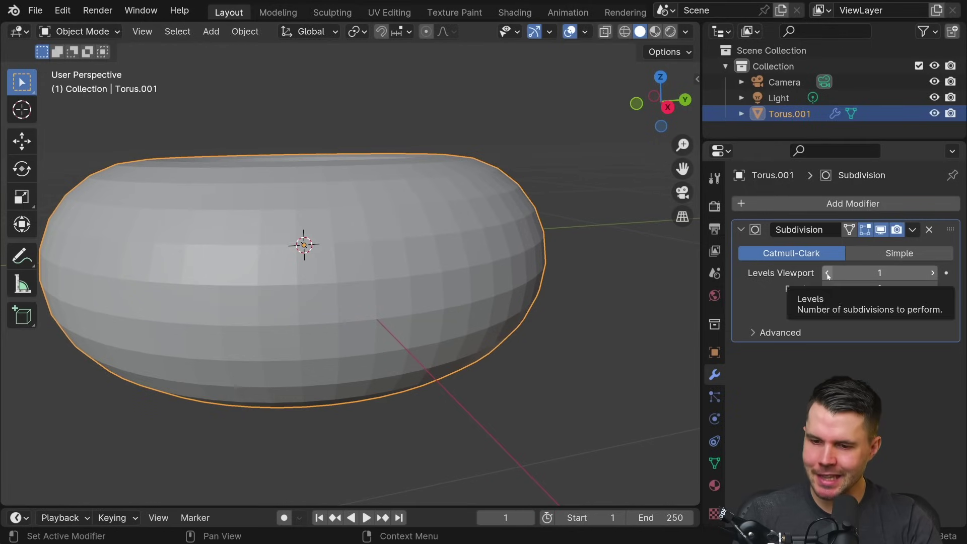
{"action": "left_click", "coordinate": [829, 275]}
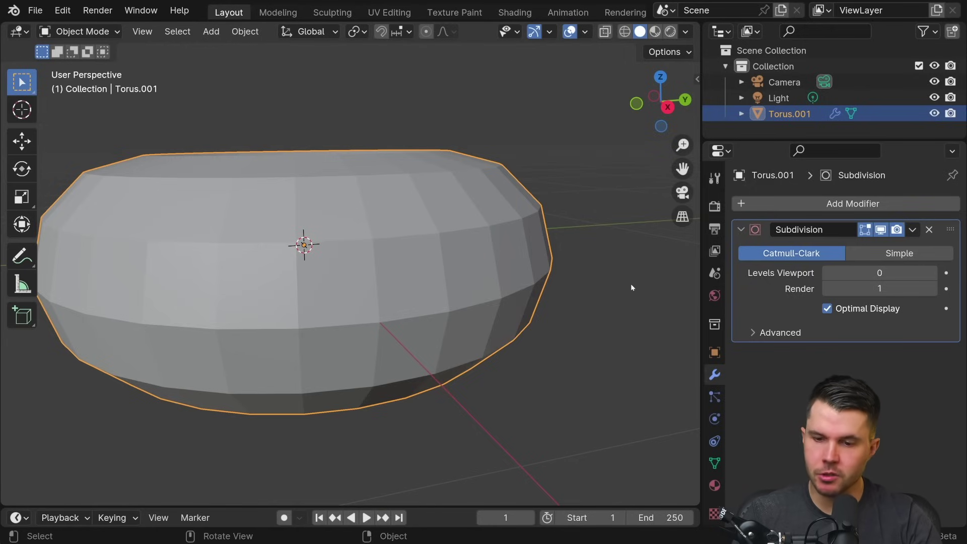
{"action": "left_click", "coordinate": [934, 272]}
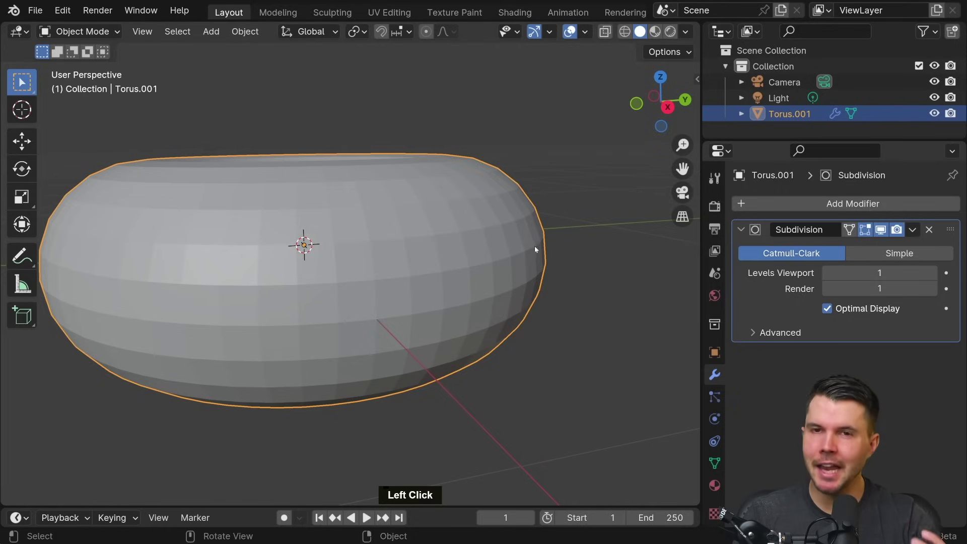
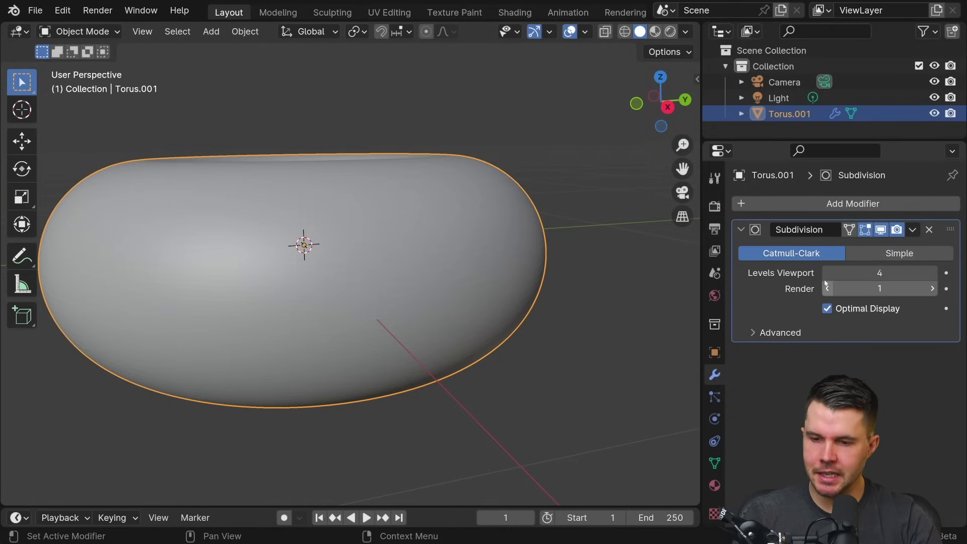
{"action": "left_click", "coordinate": [827, 277]}
{"action": "double_click", "coordinate": [828, 276]}
{"action": "left_click", "coordinate": [827, 277]}
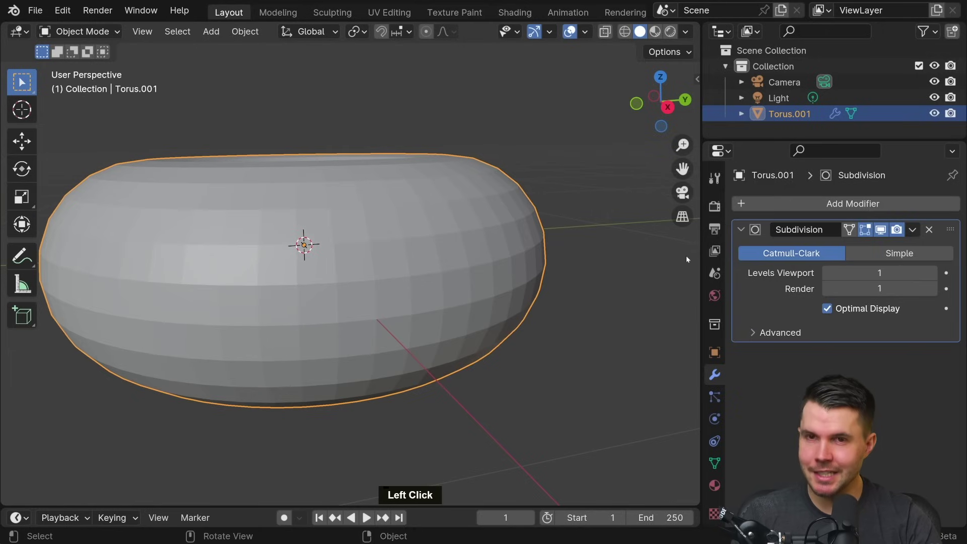
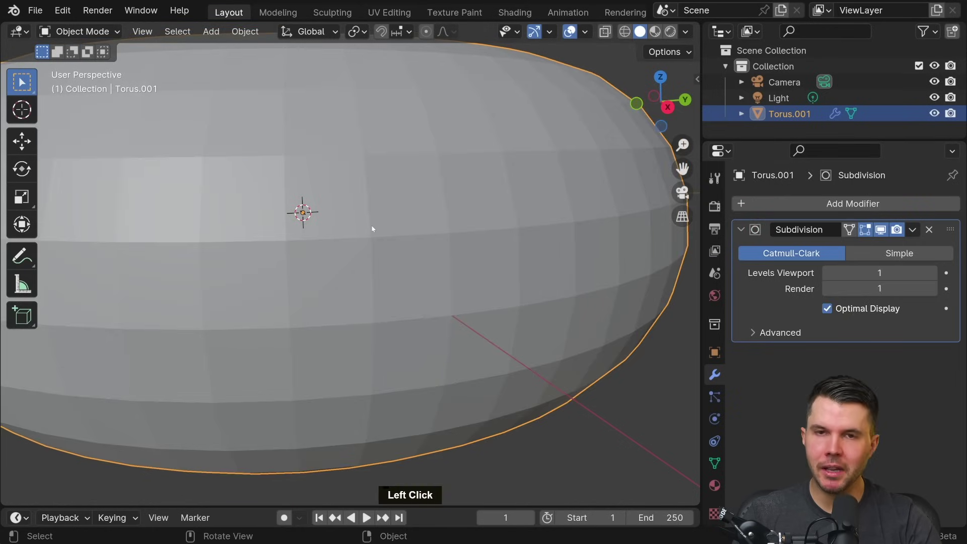
{"action": "scroll", "scroll_direction": "up", "scroll_amount": 3}
{"action": "middle_click", "coordinate": [368, 187]}
{"action": "scroll", "scroll_direction": "up", "scroll_amount": 3}
{"action": "middle_click", "coordinate": [349, 214]}
{"action": "middle_click", "coordinate": [347, 213]}
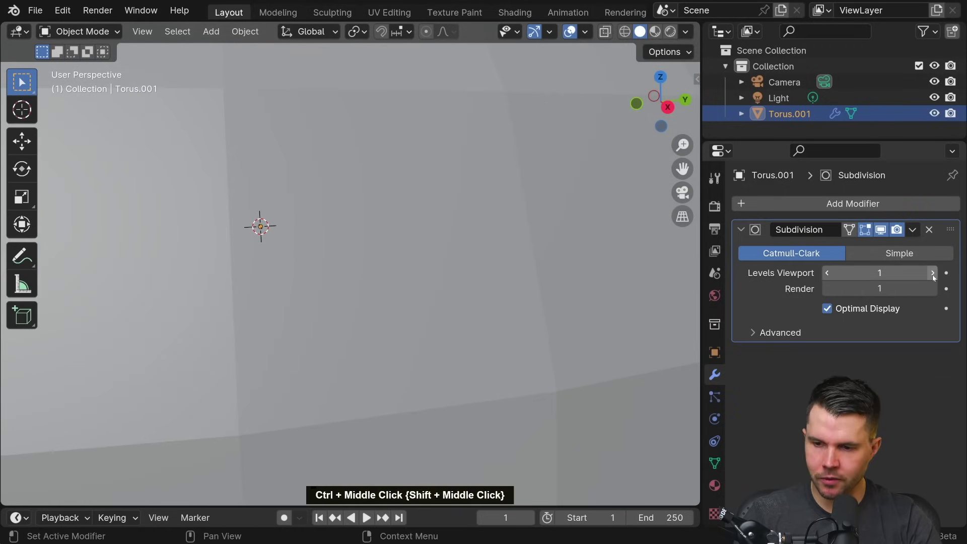
{"action": "left_click", "coordinate": [935, 276]}
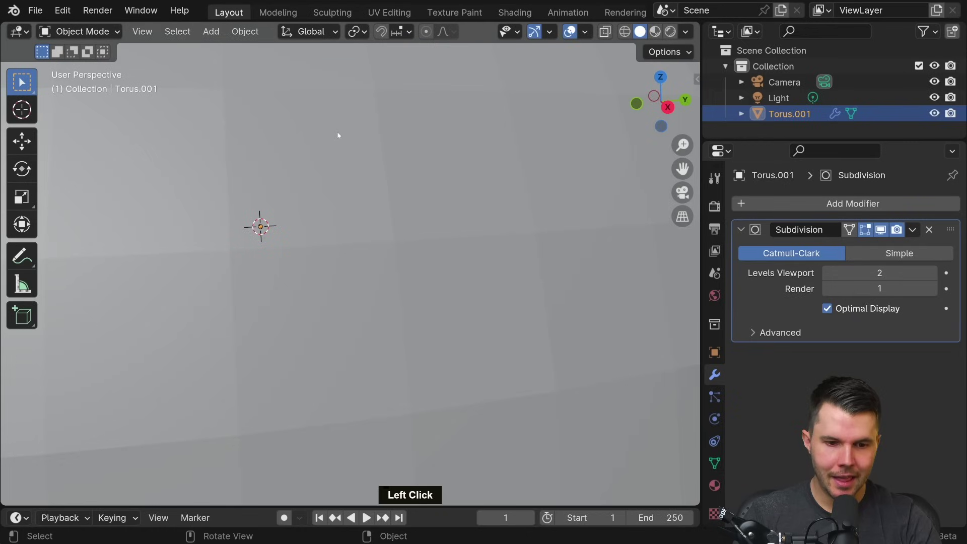
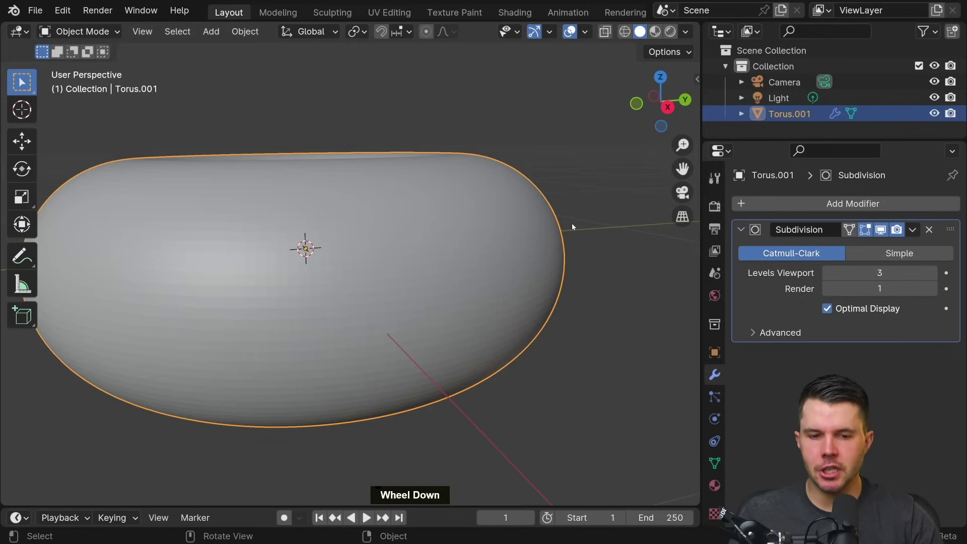
{"action": "middle_click", "coordinate": [484, 220]}
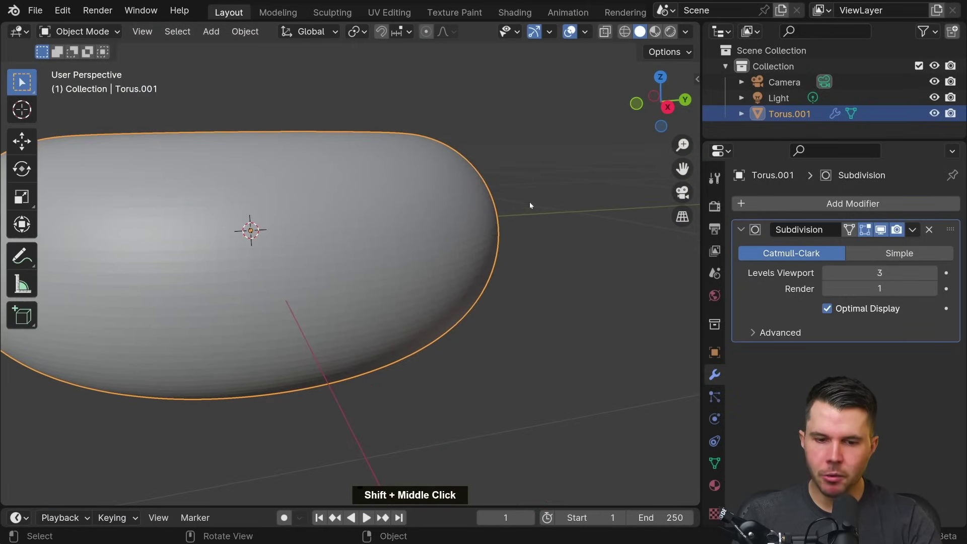
{"action": "left_click", "coordinate": [831, 271]}
{"action": "double_click", "coordinate": [831, 271]}
{"action": "left_click", "coordinate": [831, 271]}
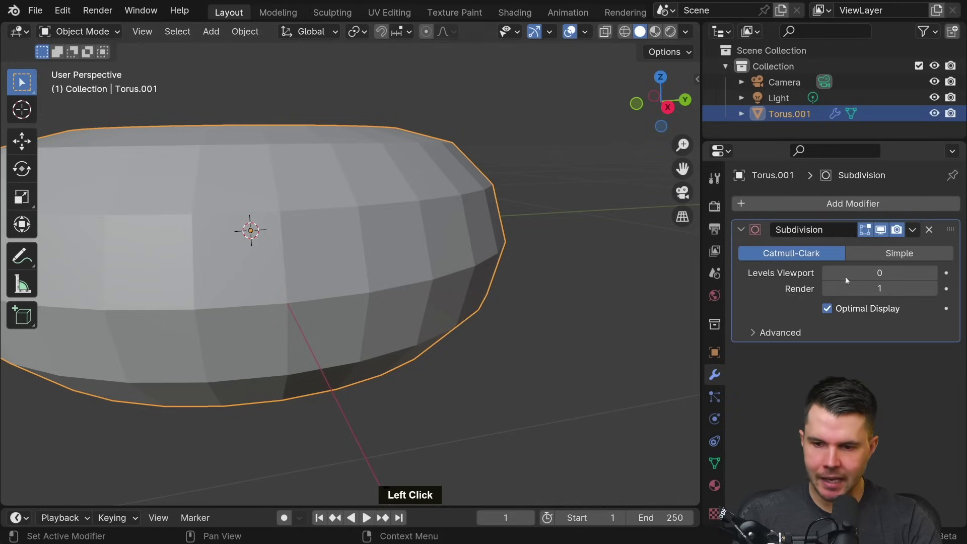
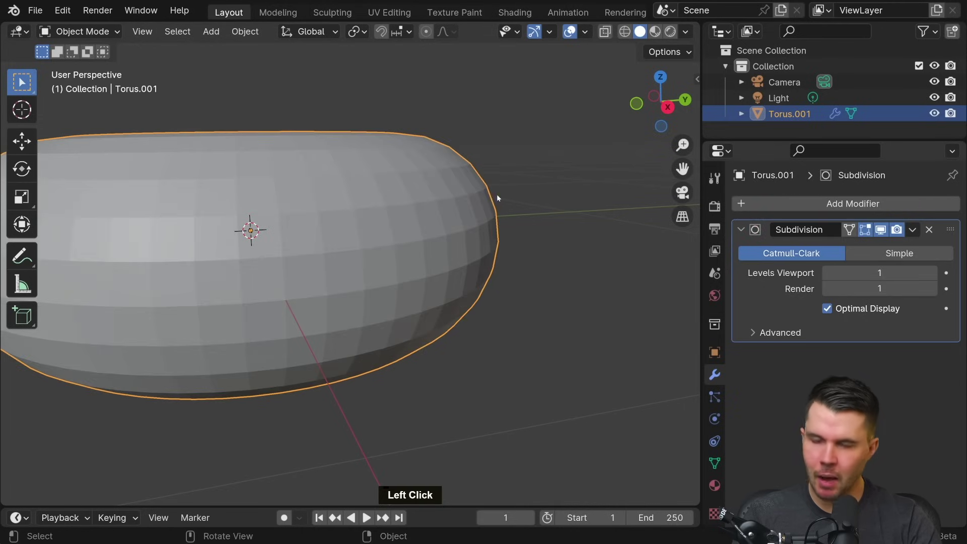
{"action": "middle_click", "coordinate": [473, 219]}
{"action": "scroll", "scroll_direction": "down", "scroll_amount": 3}
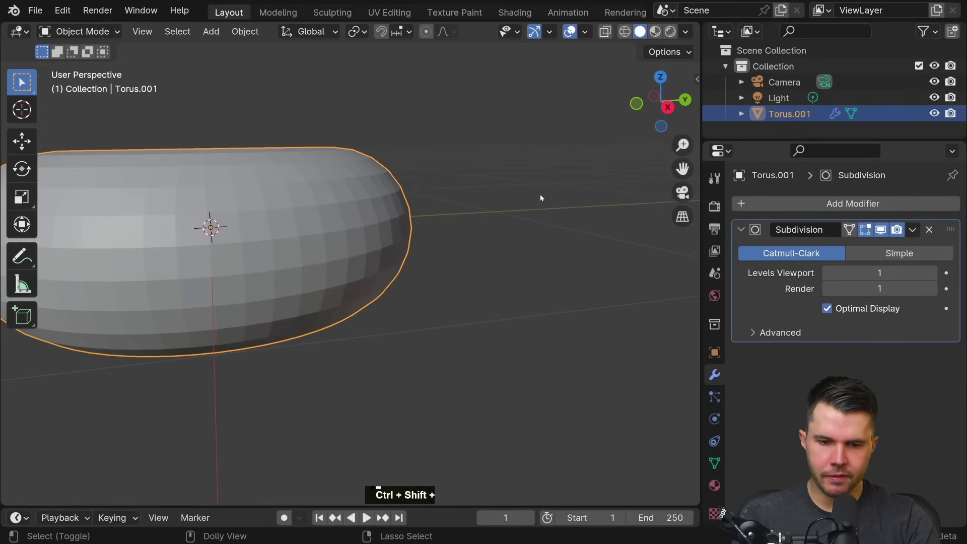
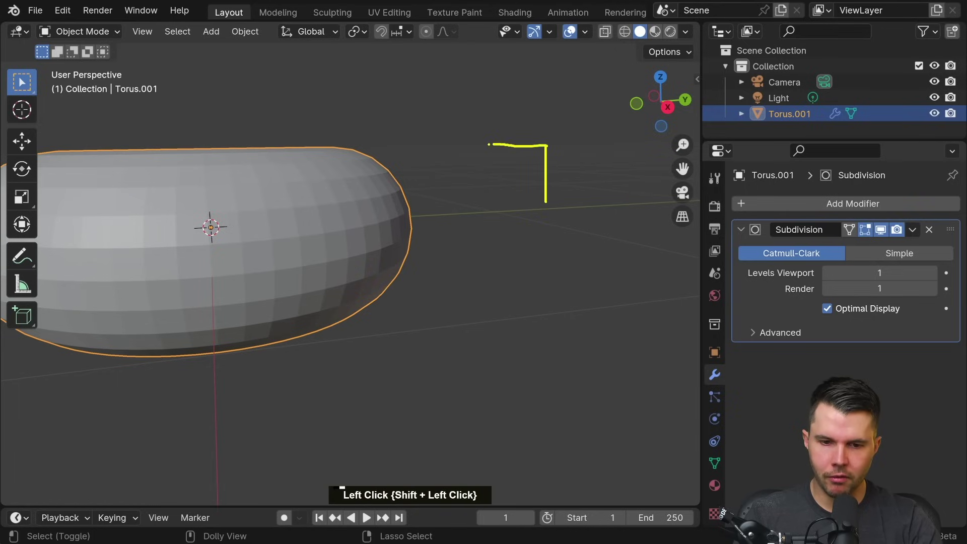
{"action": "key", "text": "ctrl+shift+a"}
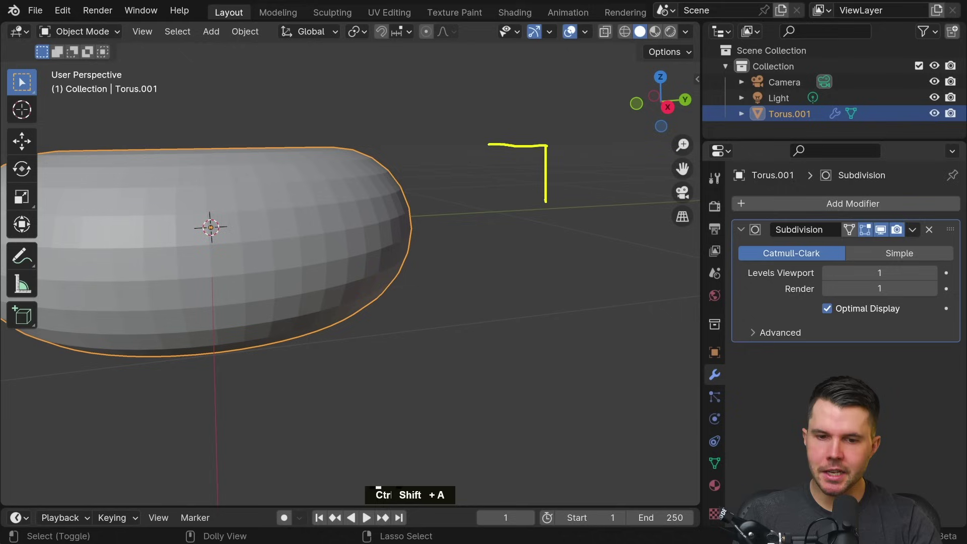
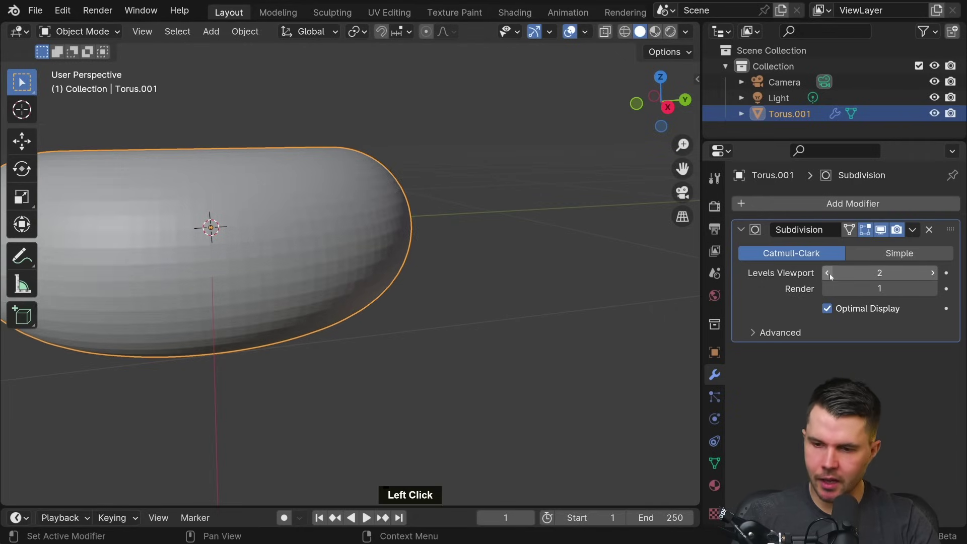
Step: Lower the modifier's viewport subdivisions to 0 and orbit into the donut hole
{"action": "double_click", "coordinate": [831, 273]}
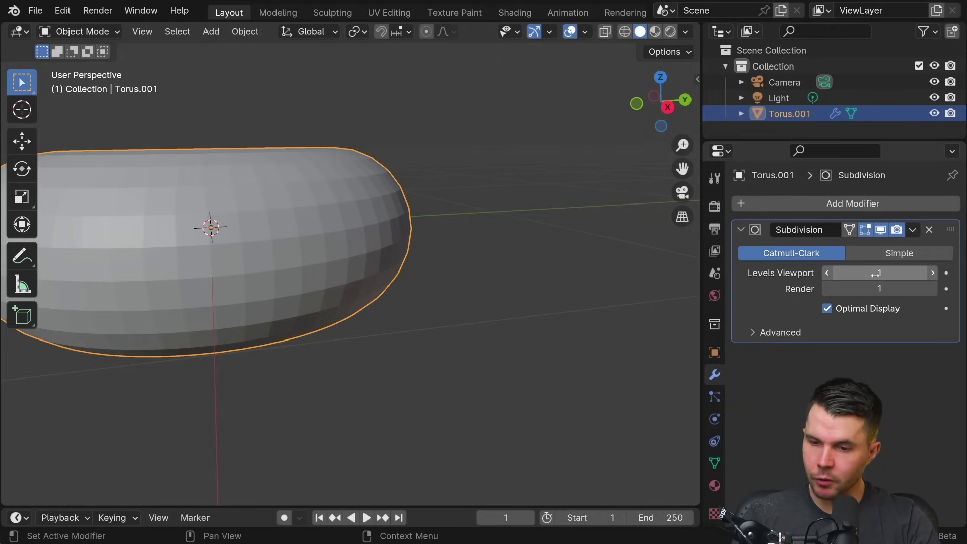
{"action": "scroll", "scroll_direction": "down", "scroll_amount": 3}
{"action": "middle_click", "coordinate": [405, 262]}
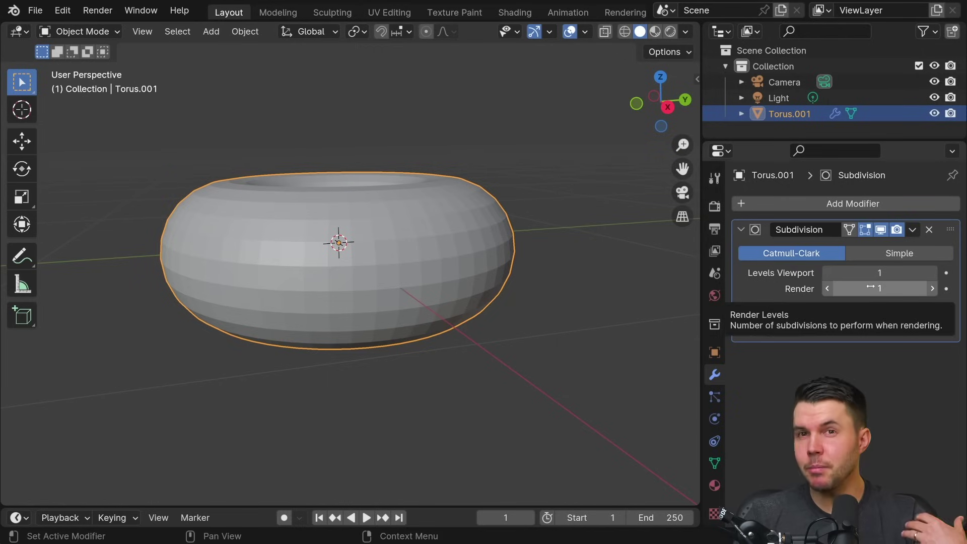
{"action": "left_click", "coordinate": [833, 275]}
{"action": "middle_click", "coordinate": [537, 245]}
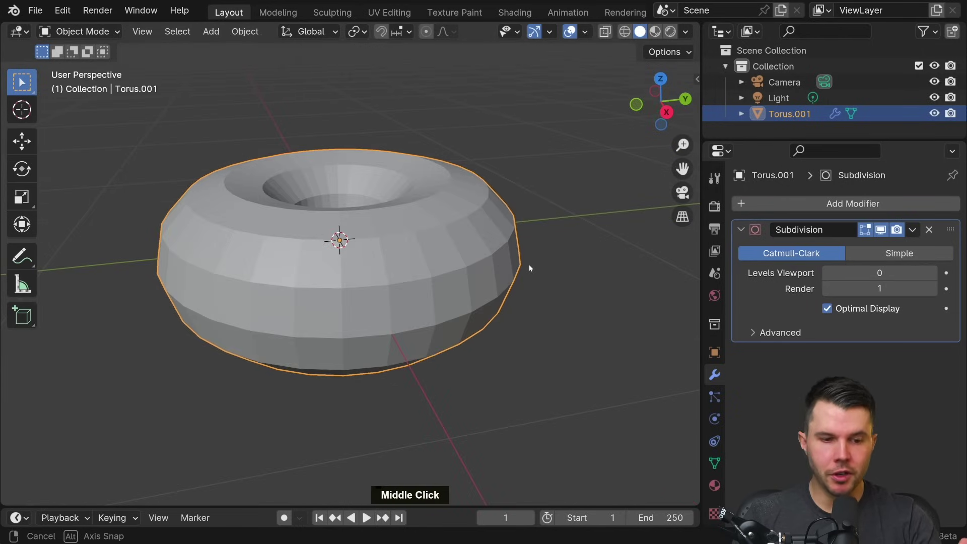
Step: Set render subdivisions to 3 and render the current frame with F12
{"action": "left_click", "coordinate": [934, 291]}
{"action": "double_click", "coordinate": [934, 291]}
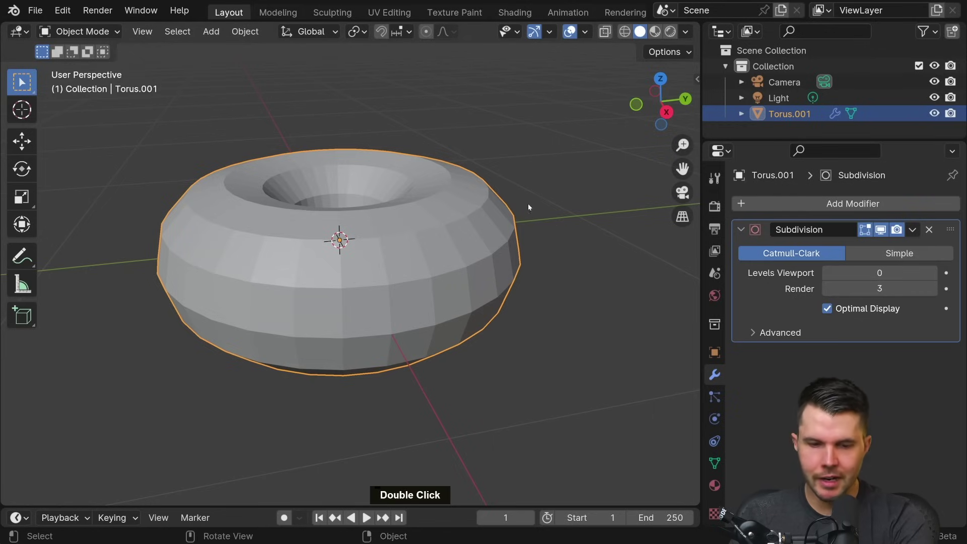
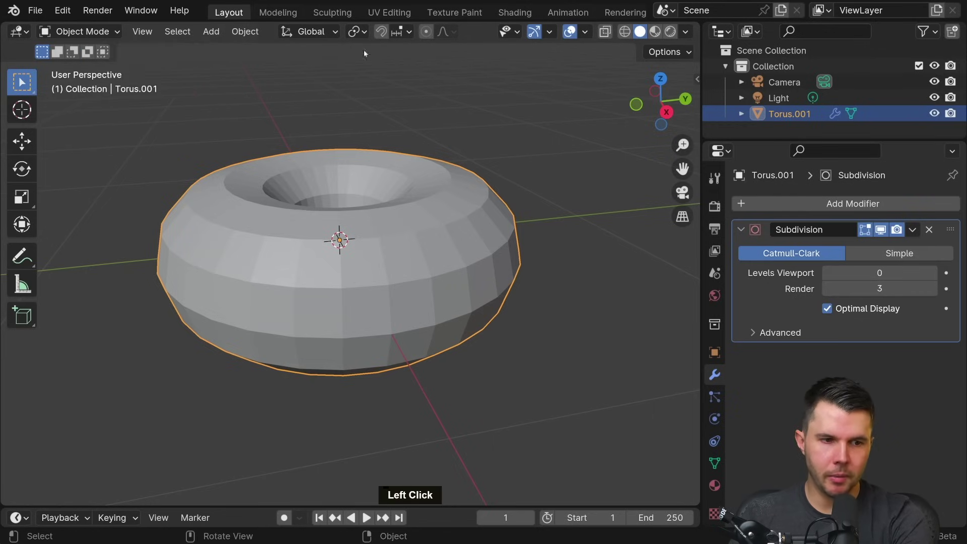
{"action": "key", "text": "F12"}
Step: Close the Render Result window and return to the viewport
{"action": "scroll", "scroll_direction": "up", "scroll_amount": 3}
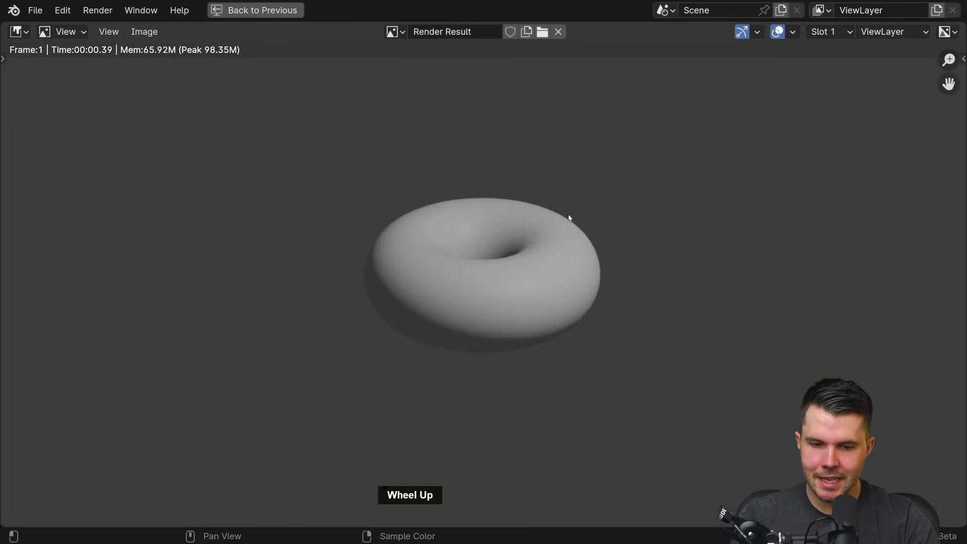
{"action": "key", "text": "Escape"}
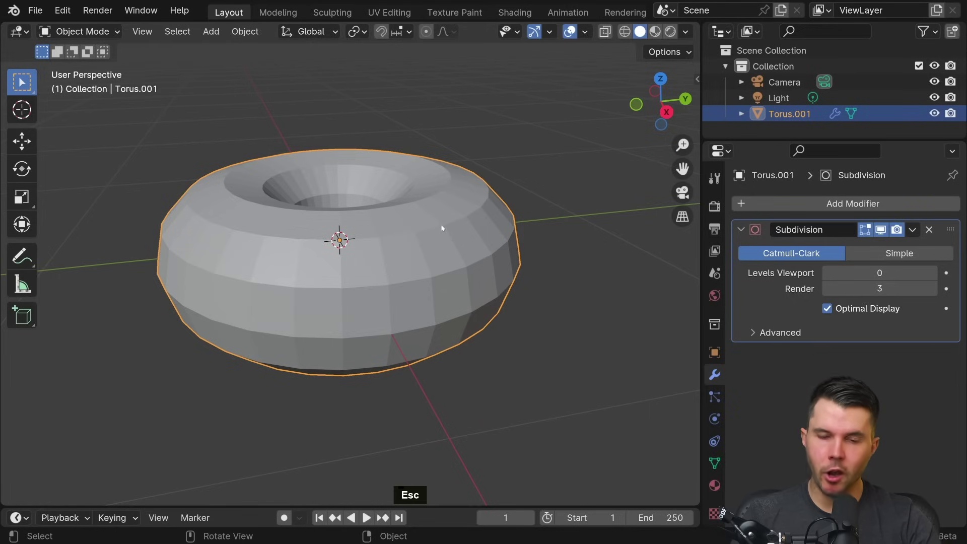
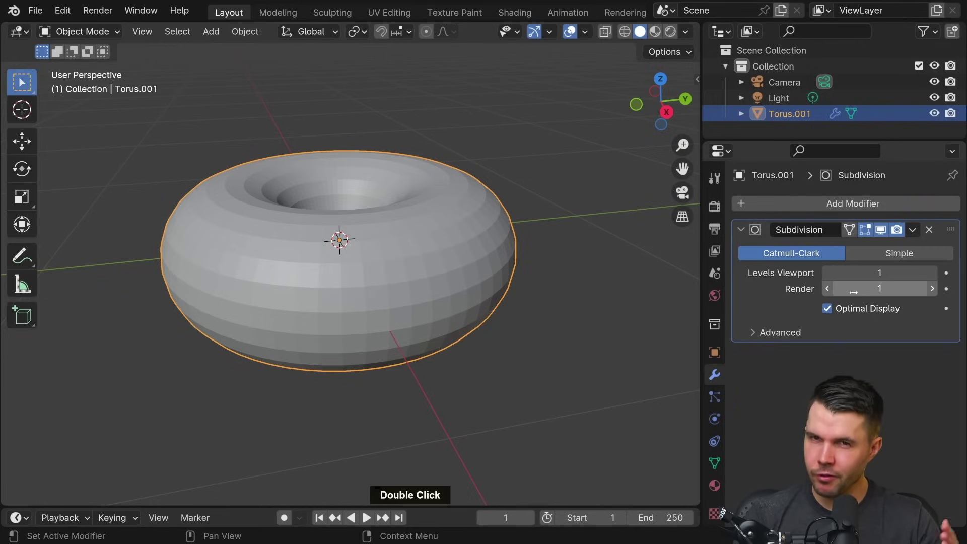
Step: Apply Shade Smooth to Torus.001 from its context menu and view it from above
{"action": "middle_click", "coordinate": [500, 222]}
{"action": "right_click", "coordinate": [502, 207]}
{"action": "left_click", "coordinate": [491, 175]}
{"action": "middle_click", "coordinate": [529, 237]}
{"action": "scroll", "scroll_direction": "down", "scroll_amount": 3}
{"action": "middle_click", "coordinate": [515, 260]}
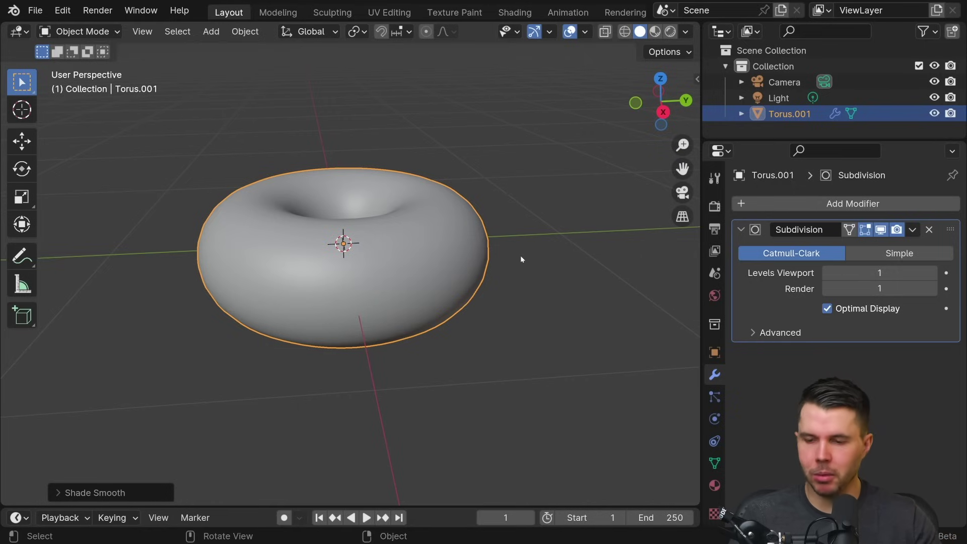
{"action": "middle_click", "coordinate": [556, 258]}
{"action": "left_click", "coordinate": [512, 236]}
{"action": "middle_click", "coordinate": [519, 199]}
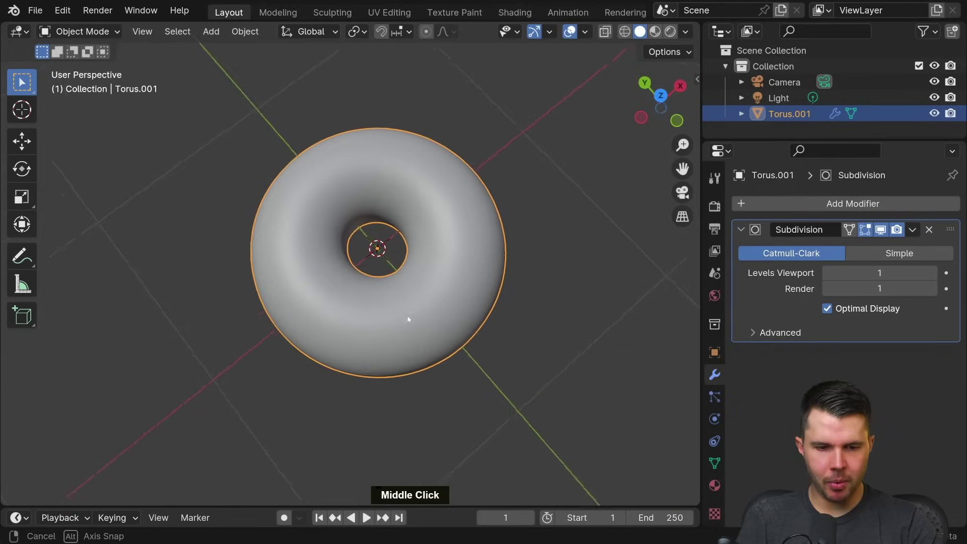
Step: Orbit and zoom around the smooth subdivided donut to inspect its surface
{"action": "middle_click", "coordinate": [385, 283]}
{"action": "middle_click", "coordinate": [494, 238]}
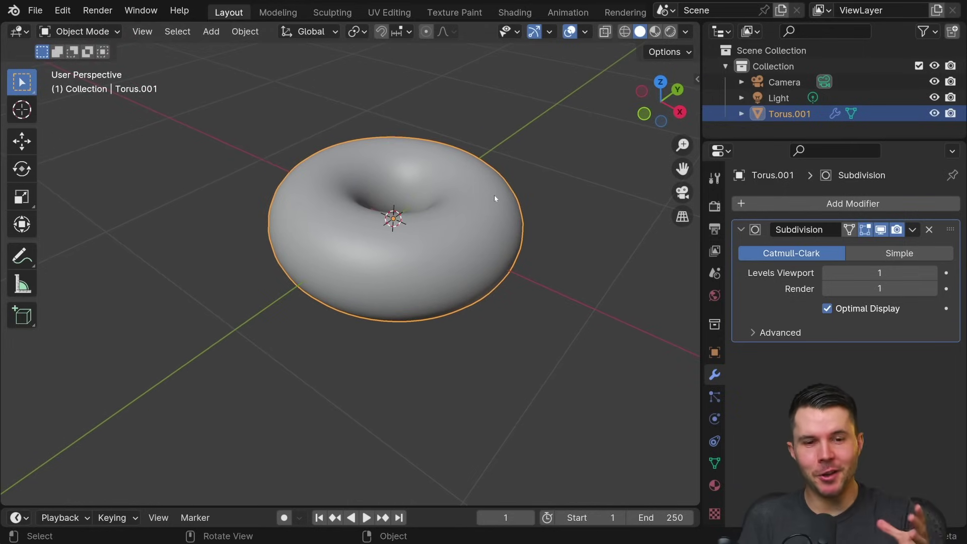
{"action": "middle_click", "coordinate": [499, 215]}
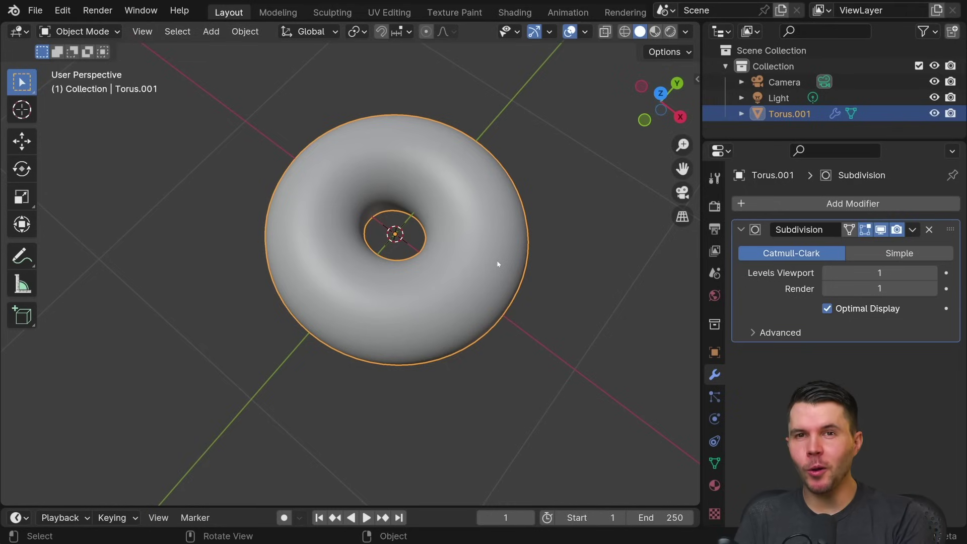
{"action": "middle_click", "coordinate": [501, 259]}
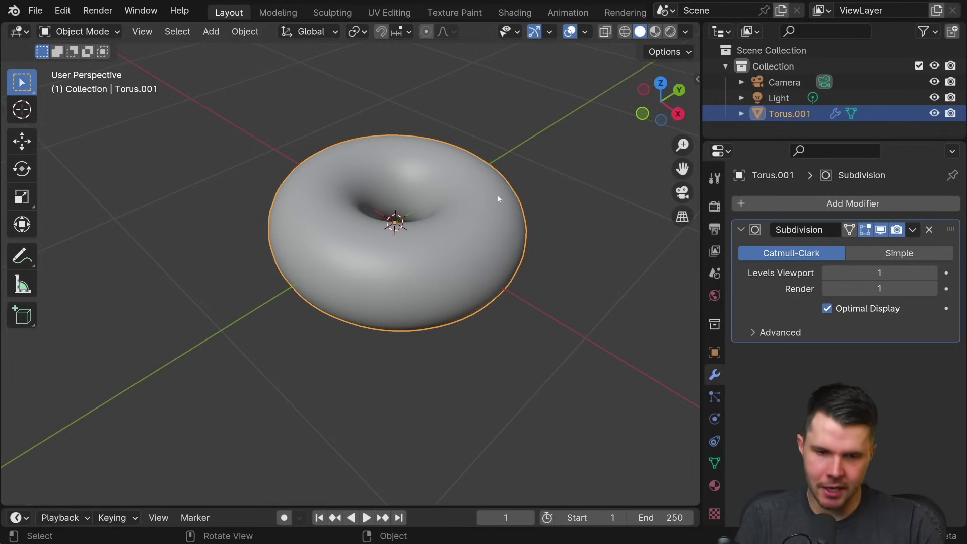
{"action": "middle_click", "coordinate": [504, 211]}
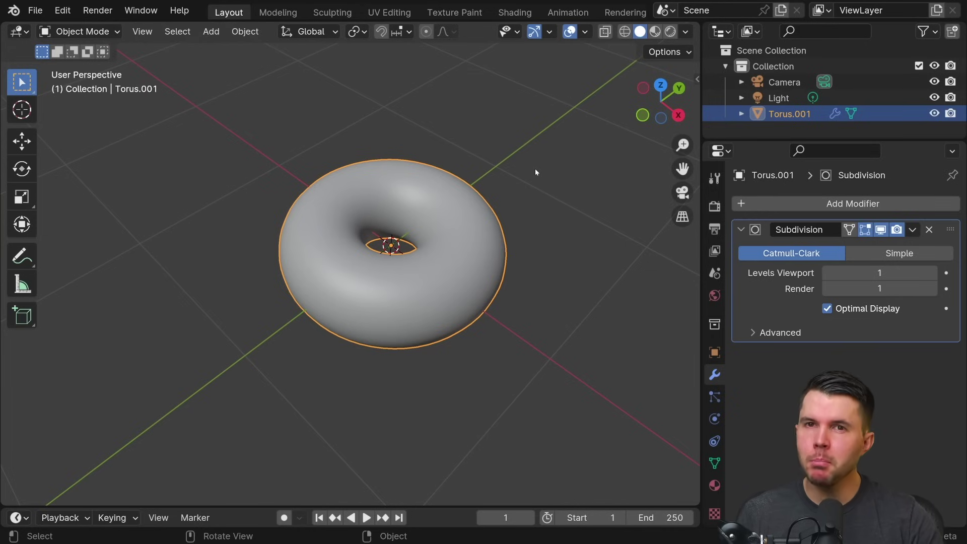
{"action": "scroll", "scroll_direction": "down", "scroll_amount": 3}
{"action": "scroll", "scroll_direction": "up", "scroll_amount": 3}
{"action": "scroll", "scroll_direction": "down", "scroll_amount": 3}
{"action": "left_click", "coordinate": [407, 229]}
{"action": "scroll", "scroll_direction": "up", "scroll_amount": 3}
{"action": "left_click", "coordinate": [398, 287]}
{"action": "scroll", "scroll_direction": "up", "scroll_amount": 3}
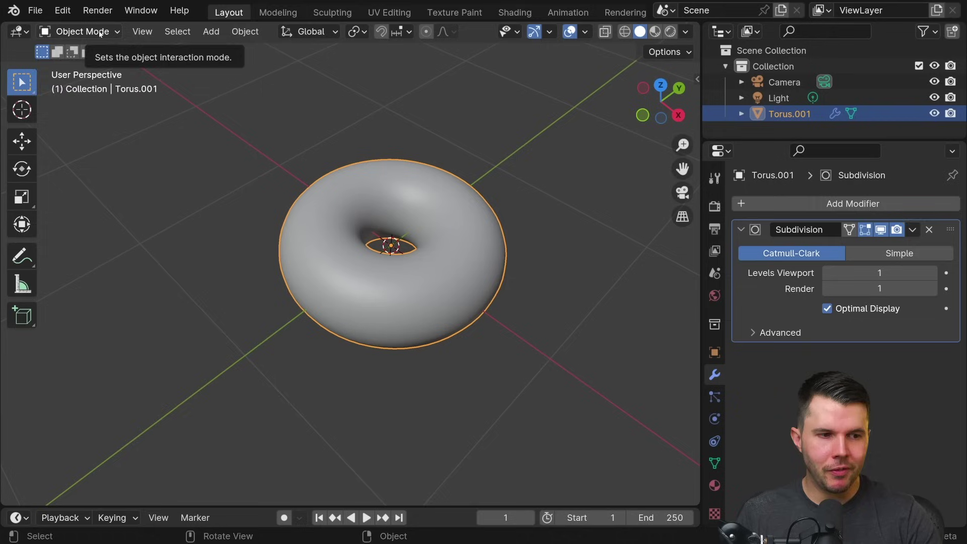
Step: Compare the light's and camera's mode dropdowns, then reselect Torus.001 and list its interaction modes
{"action": "left_click", "coordinate": [102, 32]}
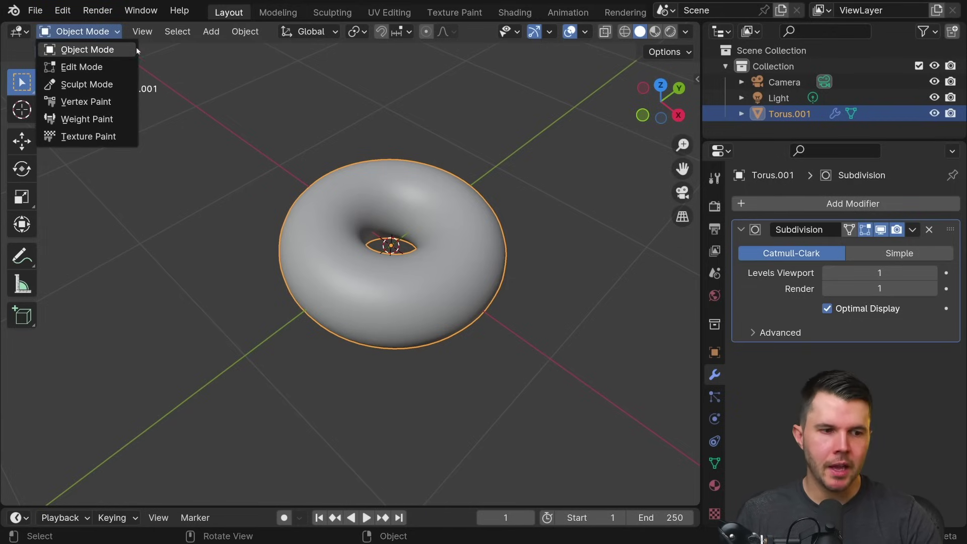
{"action": "scroll", "scroll_direction": "down", "scroll_amount": 3}
{"action": "scroll", "scroll_direction": "down", "scroll_amount": 3}
{"action": "left_click", "coordinate": [478, 190]}
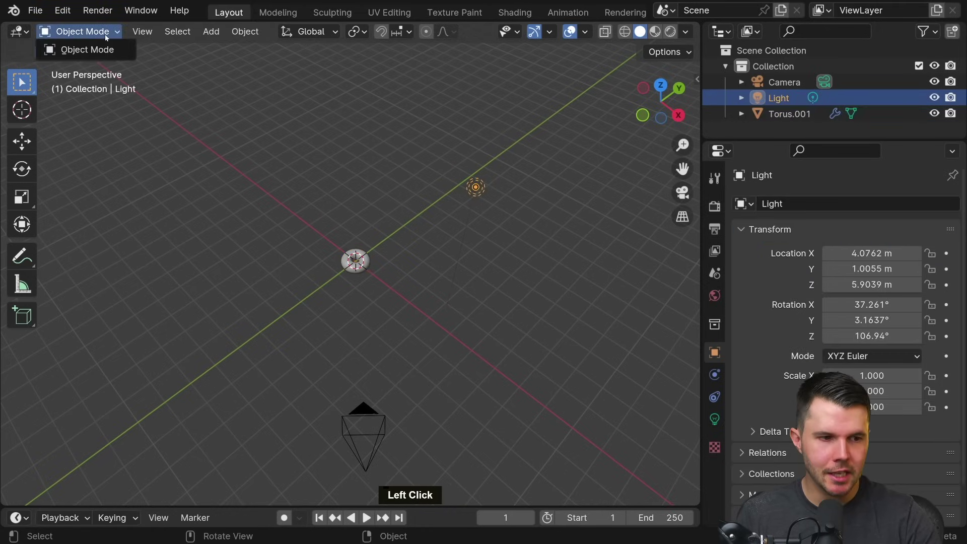
{"action": "left_click", "coordinate": [33, 58]}
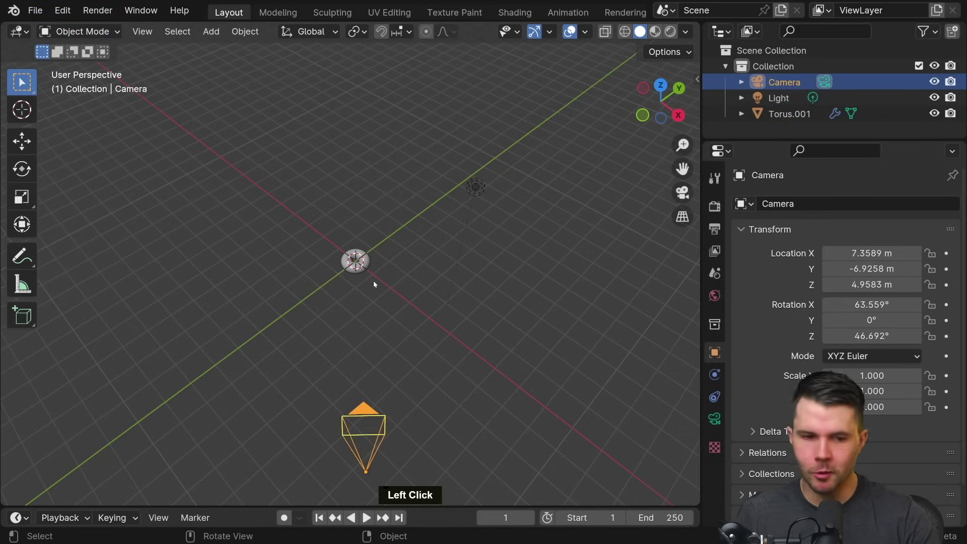
{"action": "scroll", "scroll_direction": "up", "scroll_amount": 3}
{"action": "left_click", "coordinate": [107, 36]}
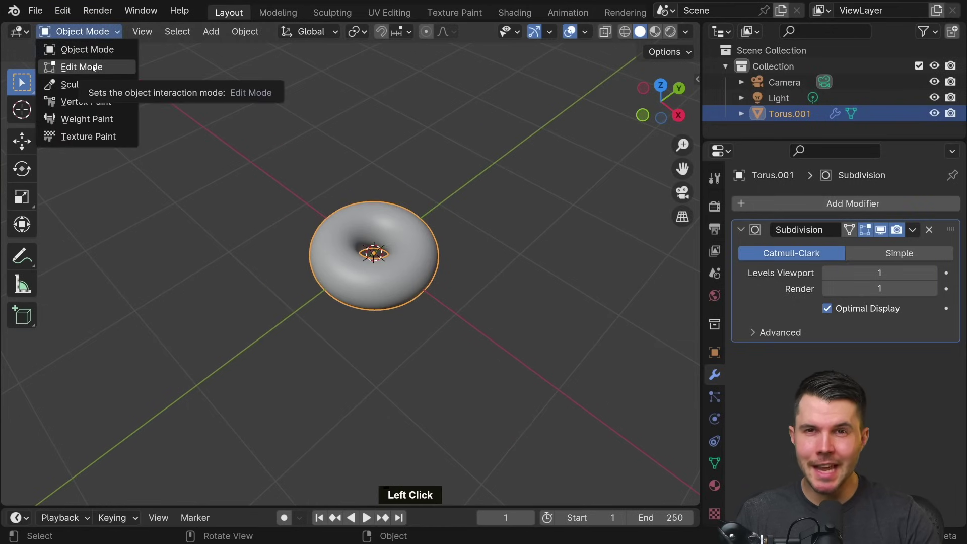
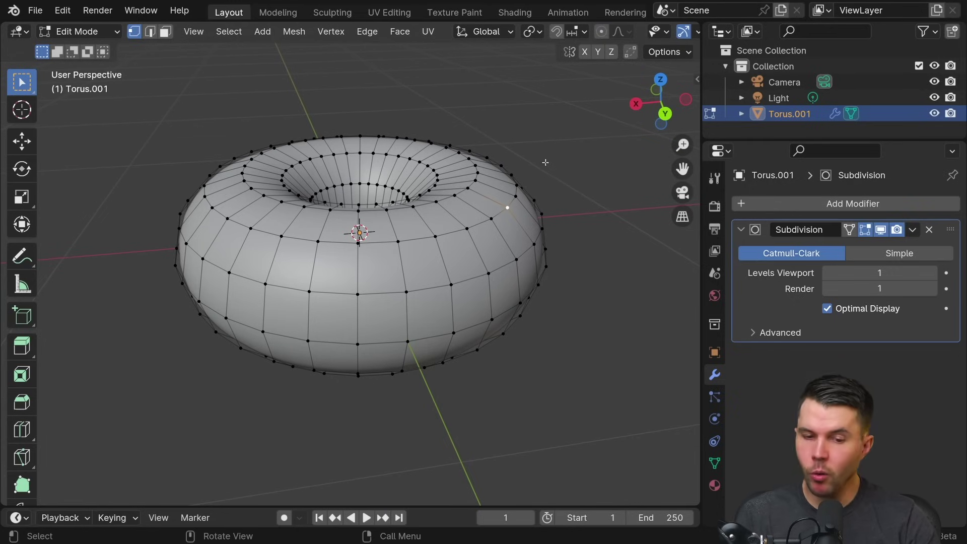
Step: Nudge the selected rim vertex with soft falloff and inspect the resulting dent
{"action": "key", "text": "g"}
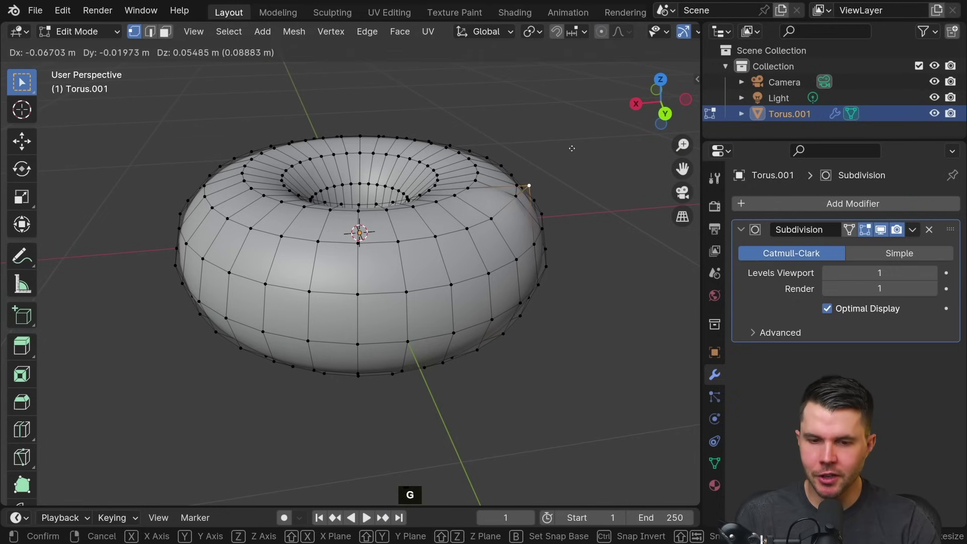
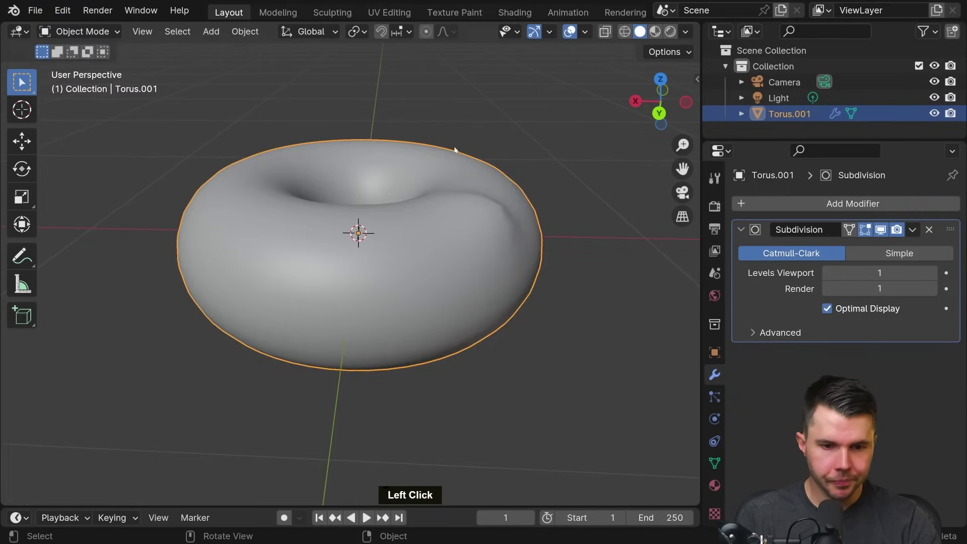
{"action": "middle_click", "coordinate": [471, 152]}
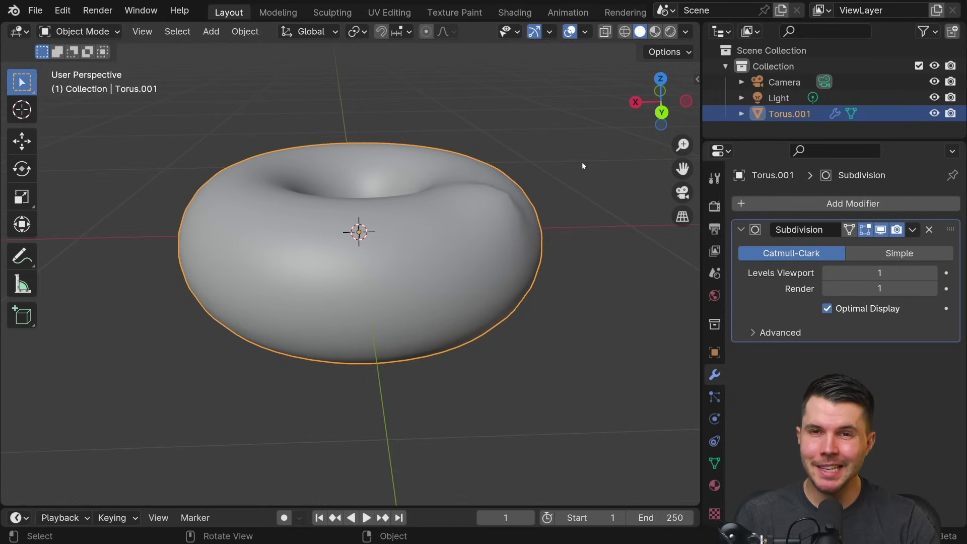
Step: Toggle between Edit and Object Mode on Torus.001, undo once, and review the donut's shape
{"action": "key", "text": "Tab"}
{"action": "key", "text": "Tab"}
{"action": "key", "text": "Tab"}
{"action": "key", "text": "Tab"}
{"action": "key", "text": "Tab"}
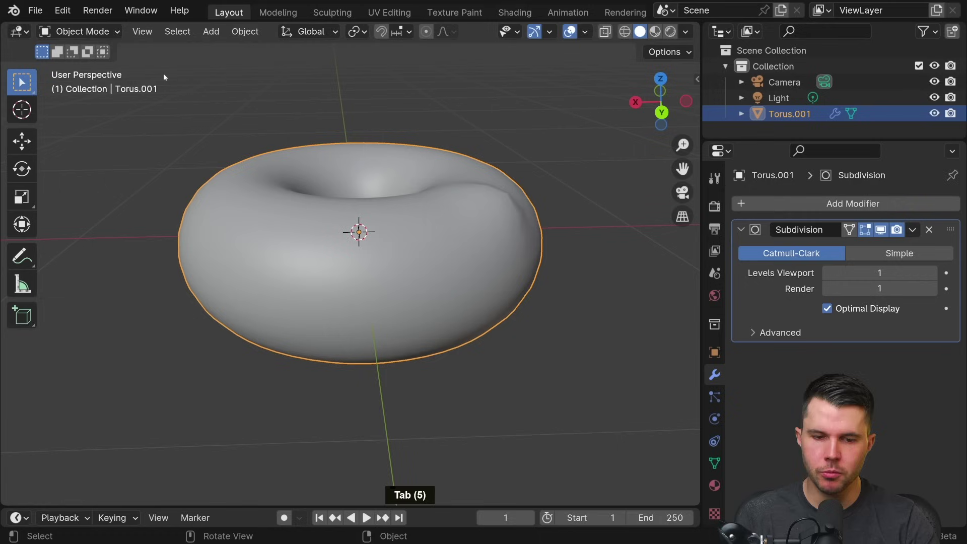
{"action": "key", "text": "Tab"}
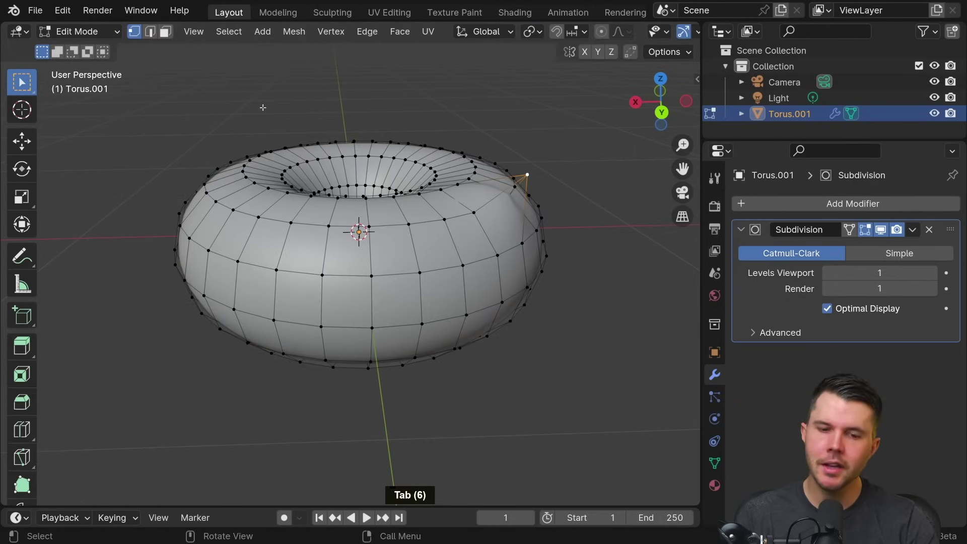
{"action": "key", "text": "Tab"}
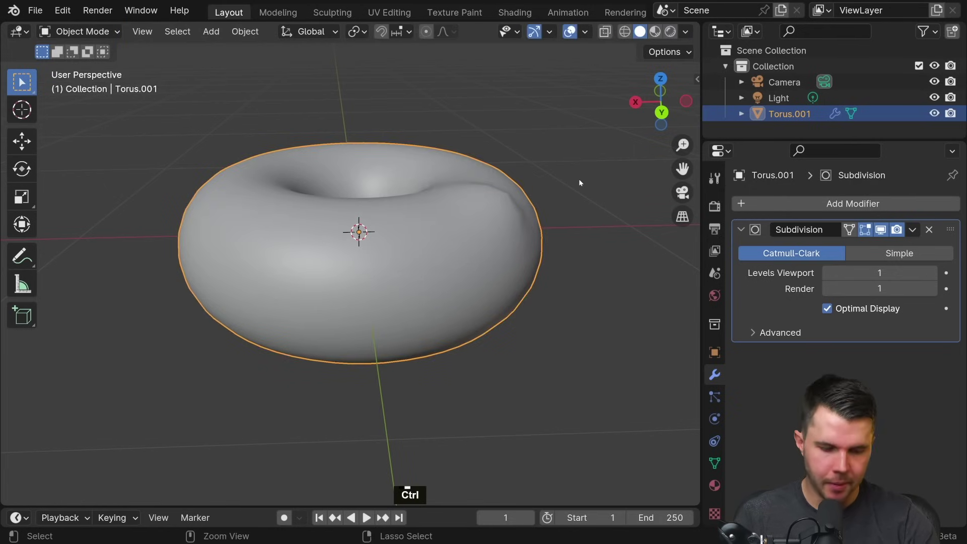
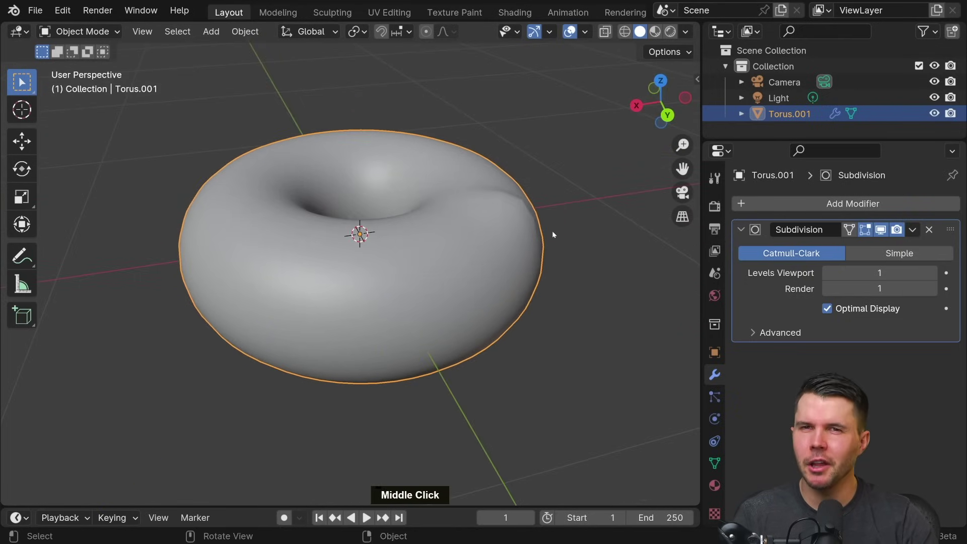
{"action": "key", "text": "ctrl+z"}
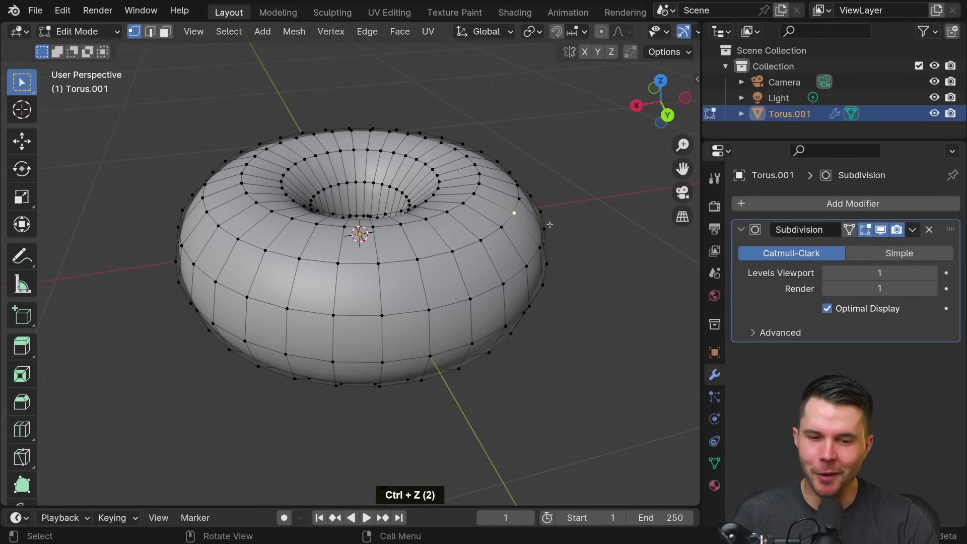
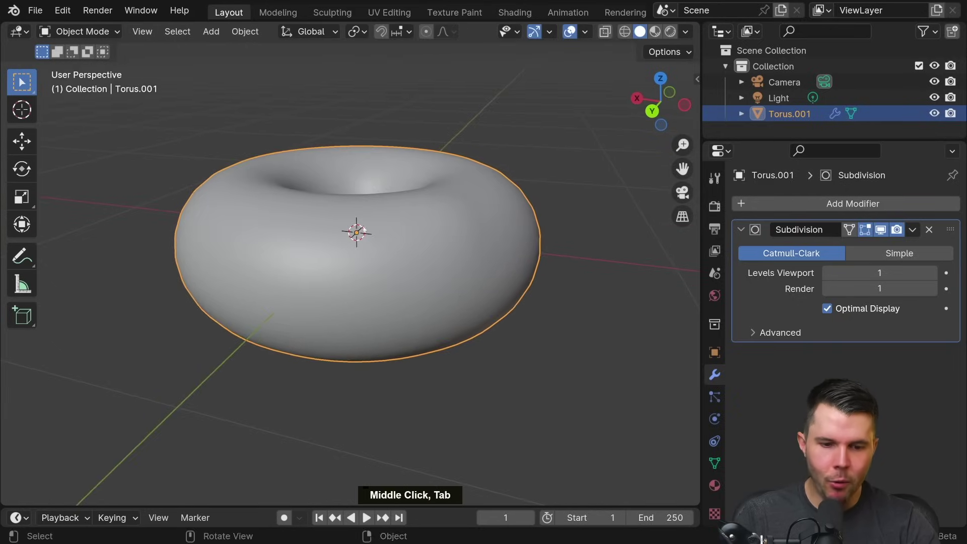
{"action": "middle_click", "coordinate": [439, 225]}
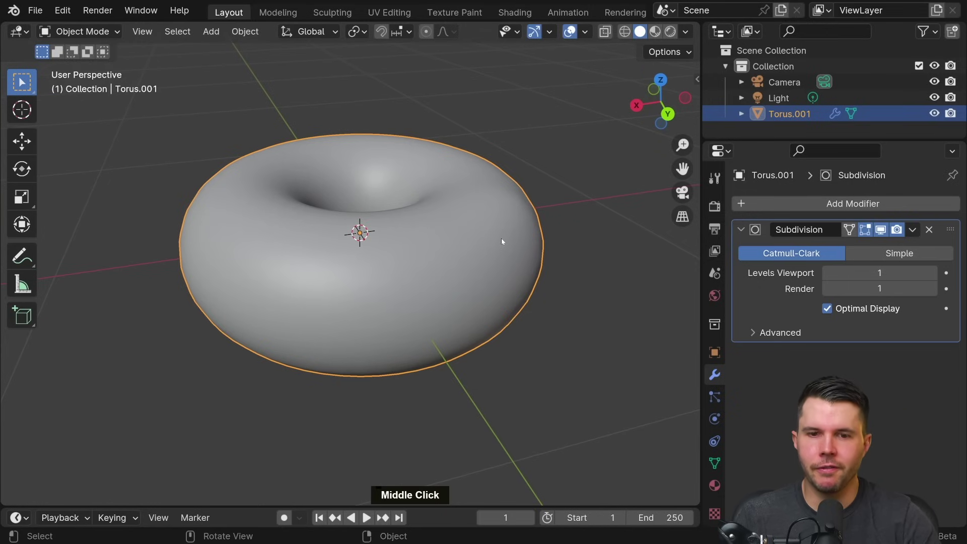
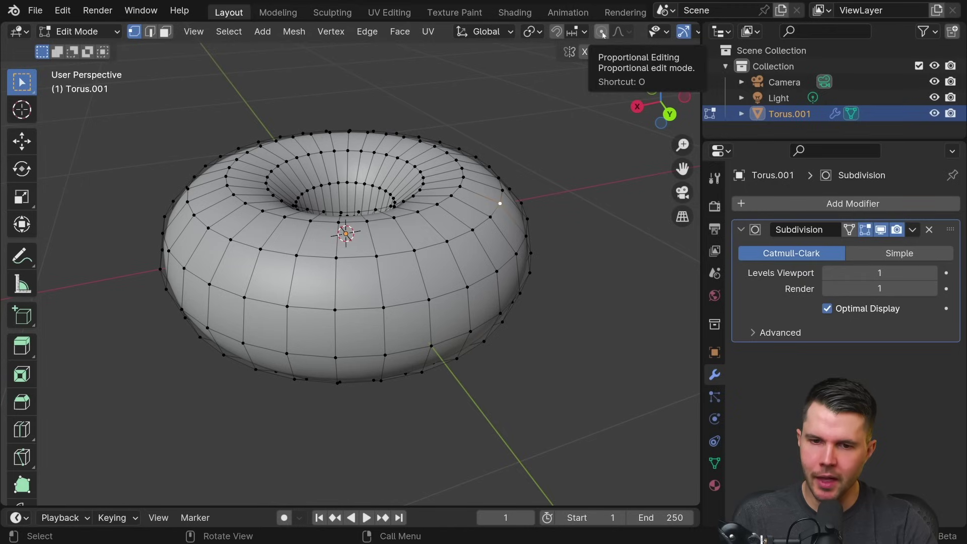
Step: Enable proportional editing and try soft-falloff vertex moves, resizing the falloff, then cancel them
{"action": "left_click", "coordinate": [604, 33]}
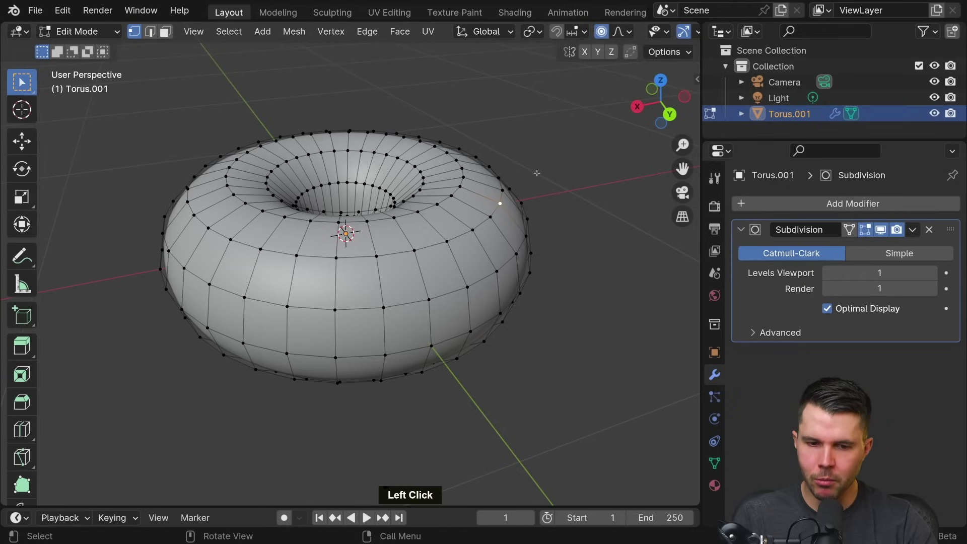
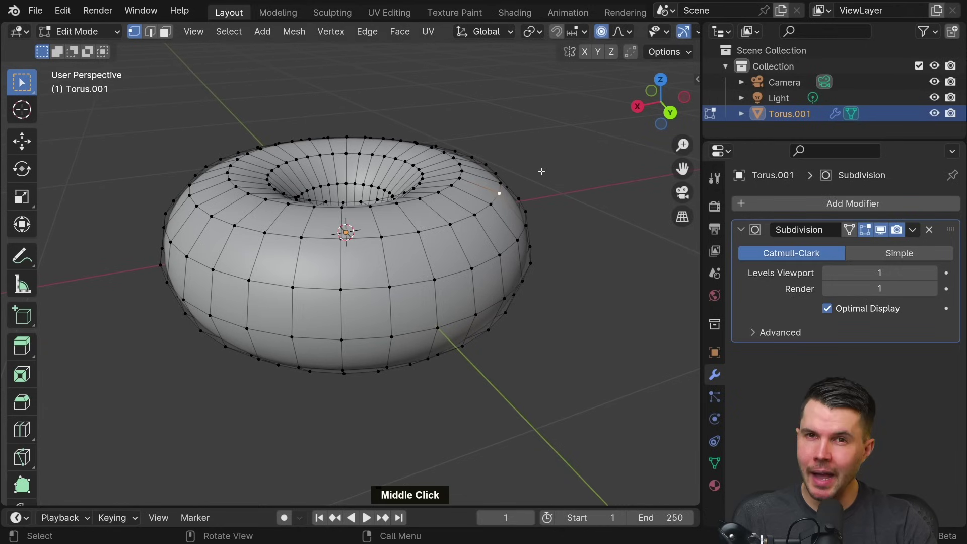
{"action": "key", "text": "g"}
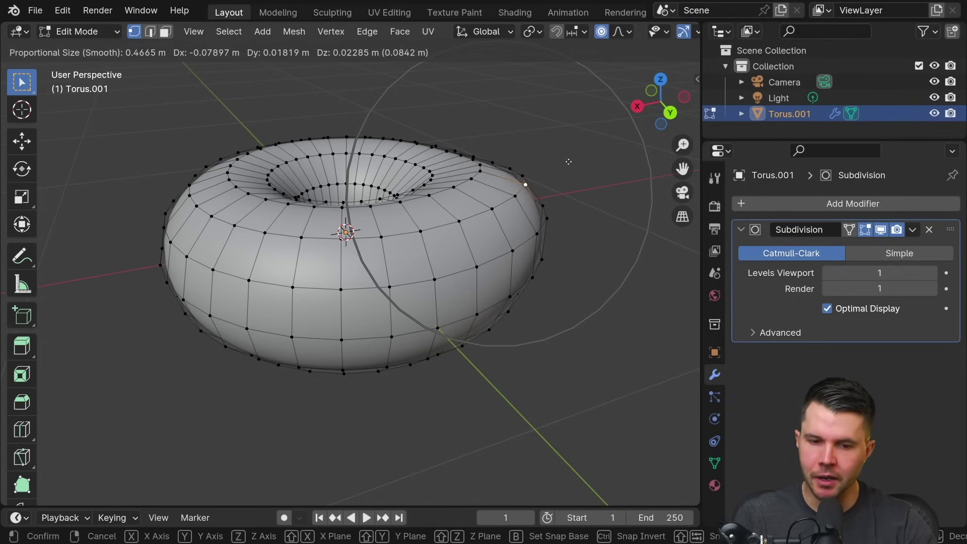
{"action": "key", "text": "Escape"}
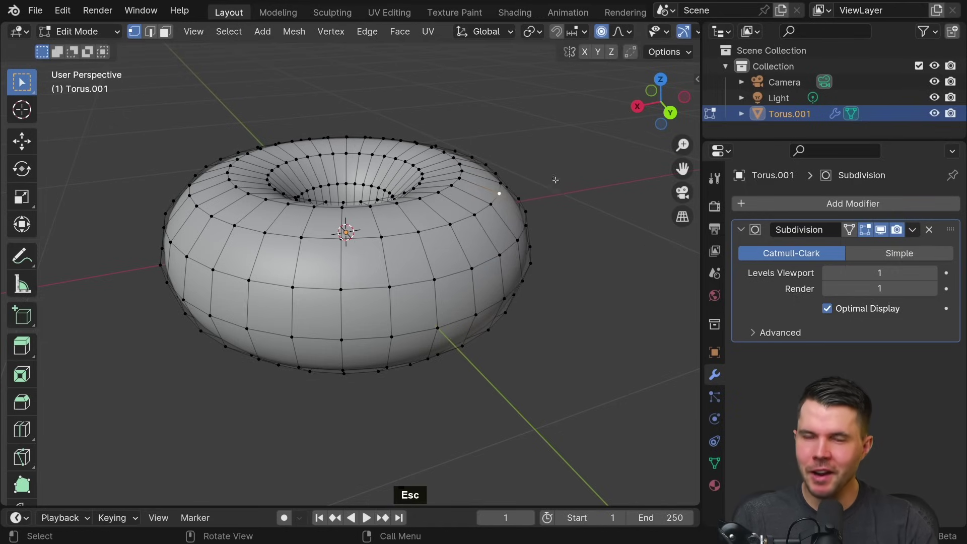
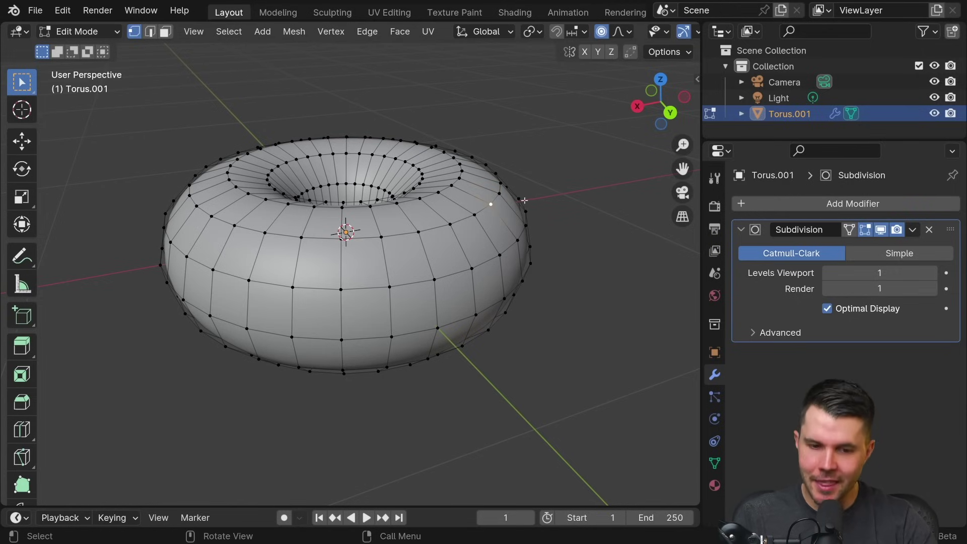
{"action": "key", "text": "g"}
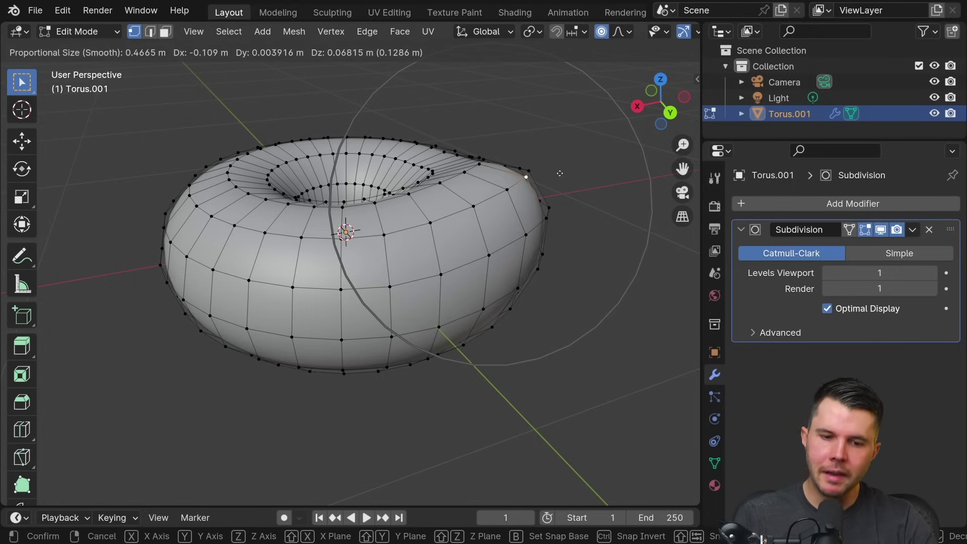
{"action": "scroll", "scroll_direction": "up", "scroll_amount": 3}
{"action": "scroll", "scroll_direction": "down", "scroll_amount": 3}
{"action": "scroll", "scroll_direction": "down", "scroll_amount": 3}
{"action": "scroll", "scroll_direction": "up", "scroll_amount": 3}
{"action": "scroll", "scroll_direction": "down", "scroll_amount": 3}
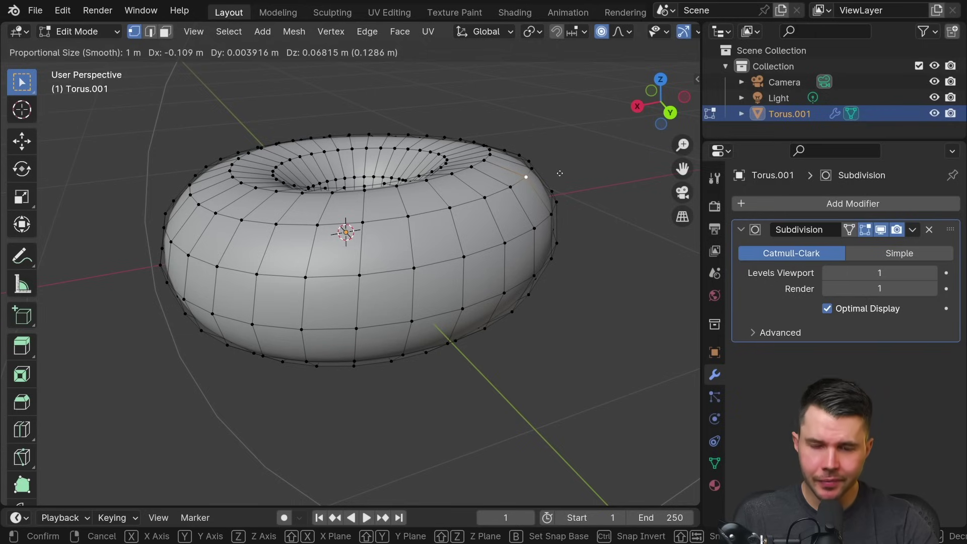
{"action": "key", "text": "Escape"}
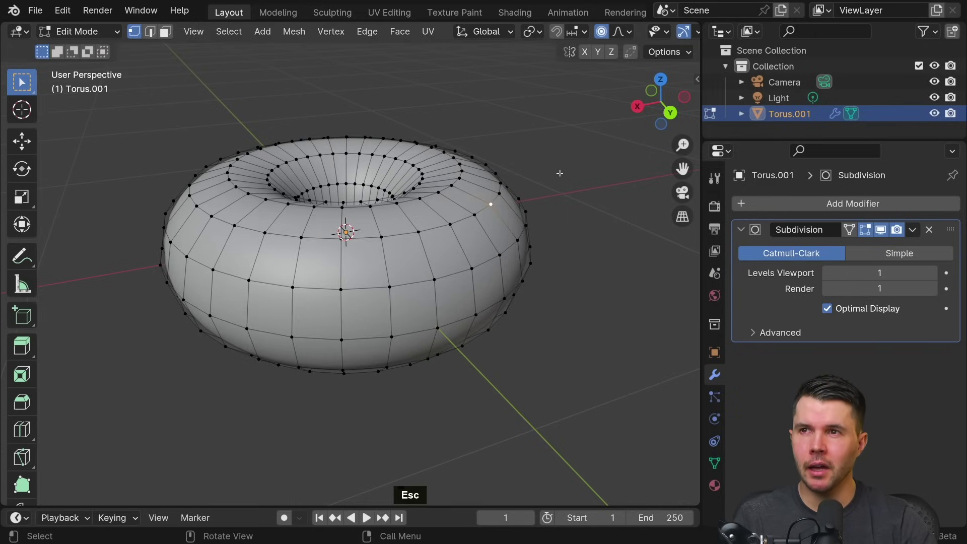
Step: Try another falloff move, adjusting its radius with scroll and Page Up/Down, then cancel it
{"action": "key", "text": "g"}
{"action": "scroll", "scroll_direction": "down", "scroll_amount": 3}
{"action": "scroll", "scroll_direction": "up", "scroll_amount": 3}
{"action": "key", "text": "Page_Up"}
{"action": "key", "text": "Page_Up"}
{"action": "key", "text": "Page_Down"}
{"action": "key", "text": "Page_Down"}
{"action": "key", "text": "Page_Down"}
{"action": "key", "text": "Page_Down"}
{"action": "key", "text": "Page_Down"}
{"action": "key", "text": "Page_Down"}
{"action": "key", "text": "Page_Down"}
{"action": "key", "text": "Page_Up"}
{"action": "key", "text": "Page_Up"}
{"action": "key", "text": "Page_Up"}
{"action": "key", "text": "Page_Up"}
{"action": "key", "text": "Page_Up"}
{"action": "key", "text": "Escape"}
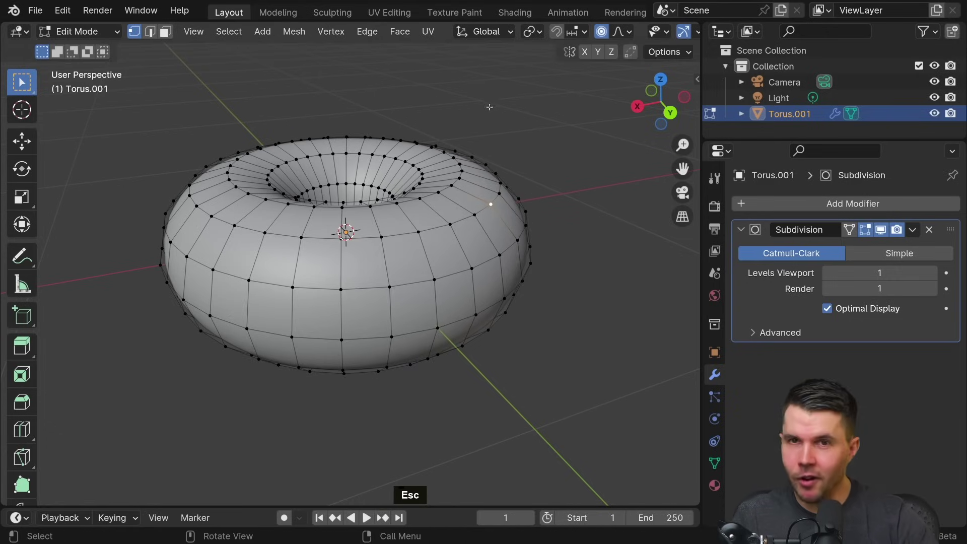
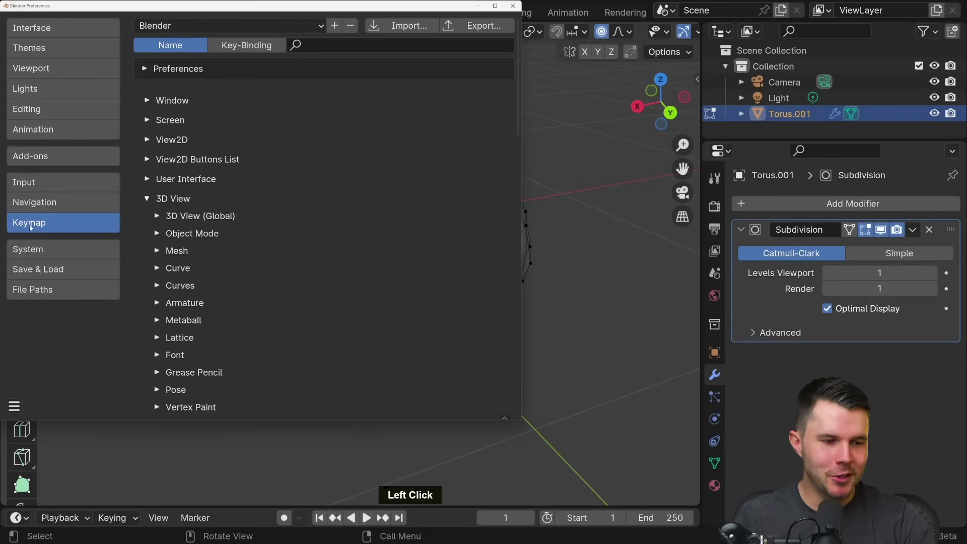
Step: Search the keymap for 'page' to see the Scroll Page bindings, then close Preferences
{"action": "double_click", "coordinate": [425, 49]}
{"action": "key", "text": "p"}
{"action": "key", "text": "a"}
{"action": "key", "text": "g"}
{"action": "key", "text": "e"}
{"action": "key", "text": "Return"}
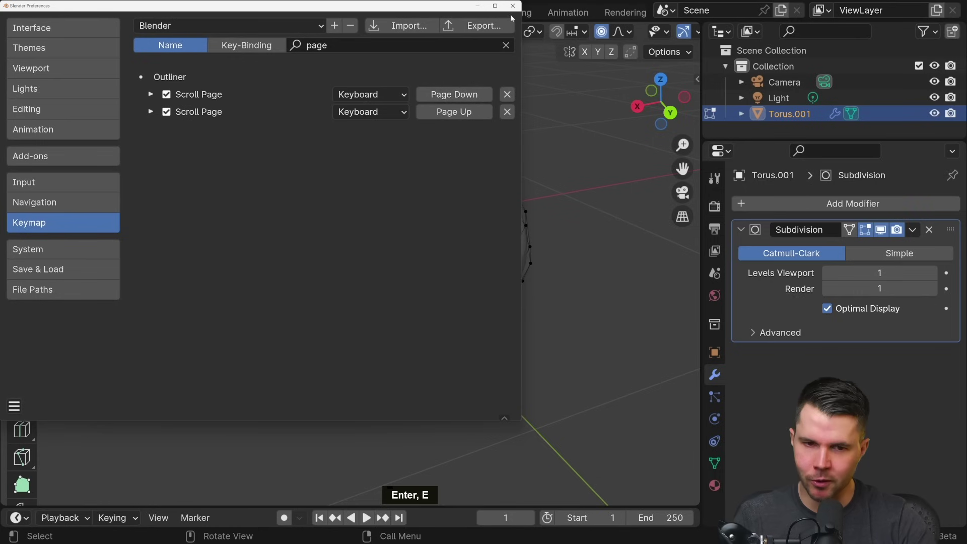
{"action": "left_click", "coordinate": [515, 11]}
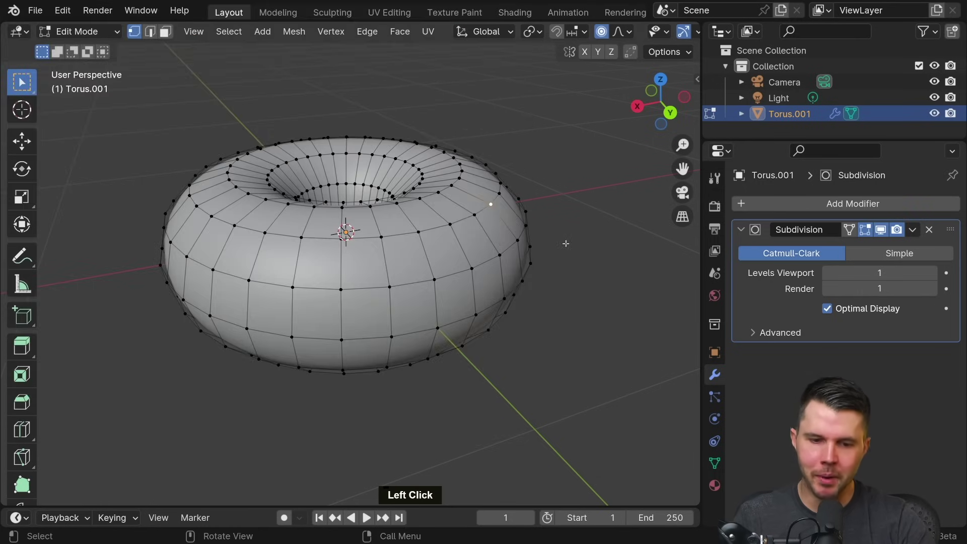
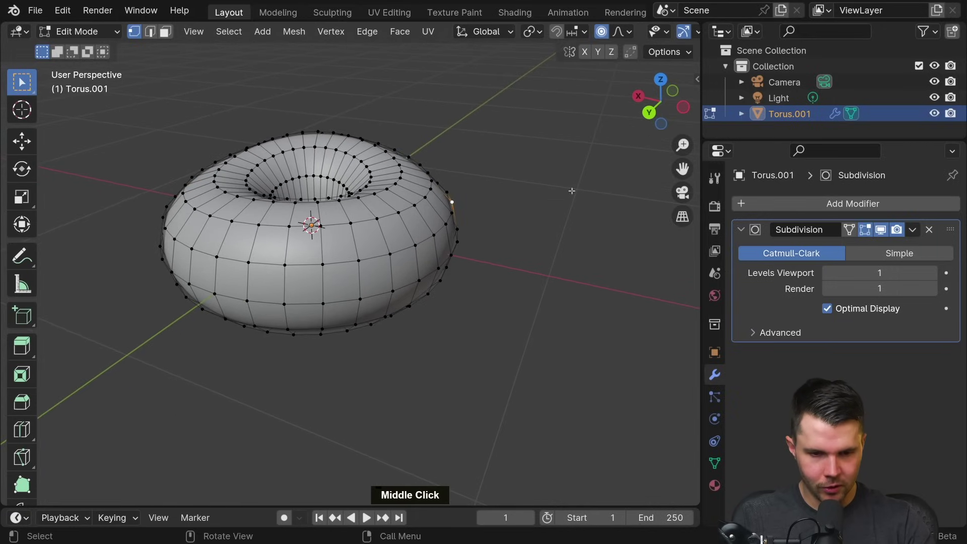
Step: Pull the selected rim vertex with soft falloff, enlarging the falloff radius
{"action": "key", "text": "g"}
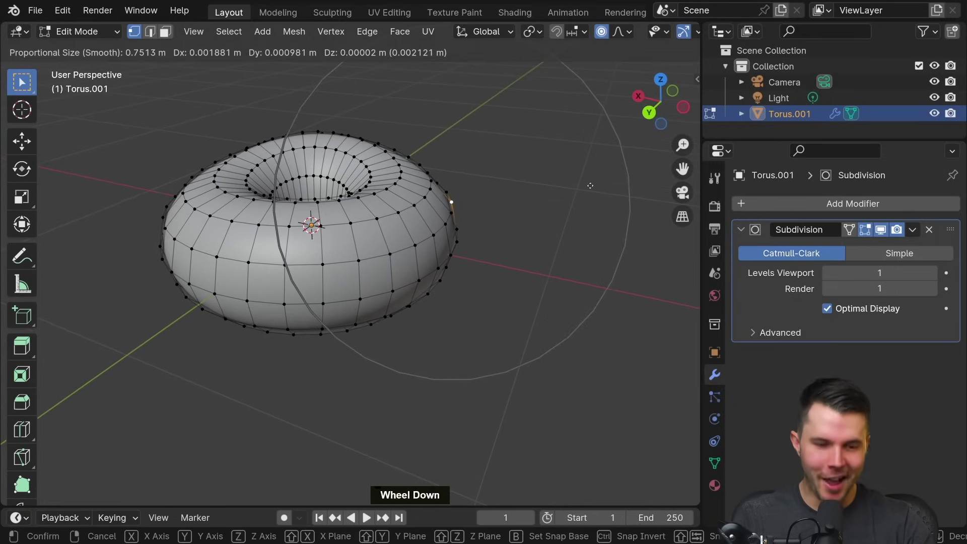
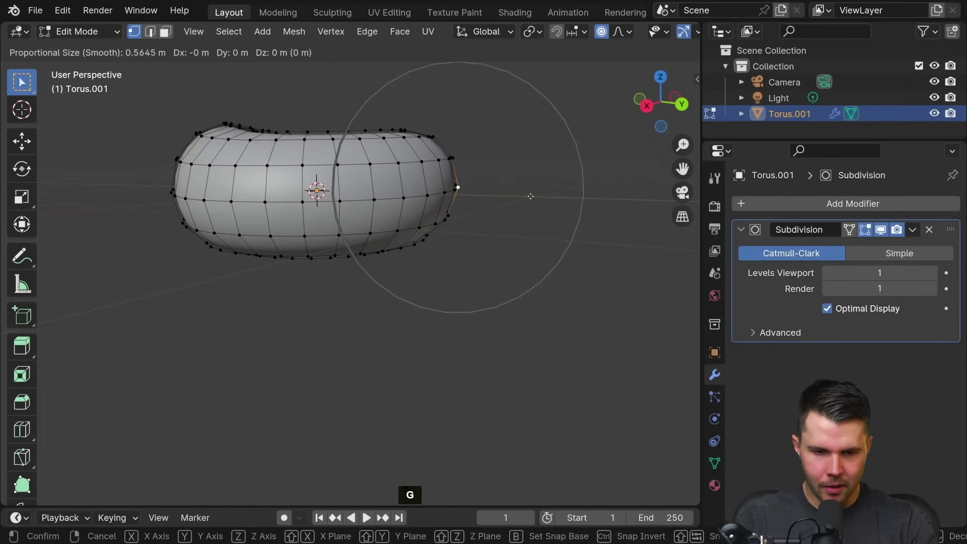
{"action": "scroll", "scroll_direction": "up", "scroll_amount": 3}
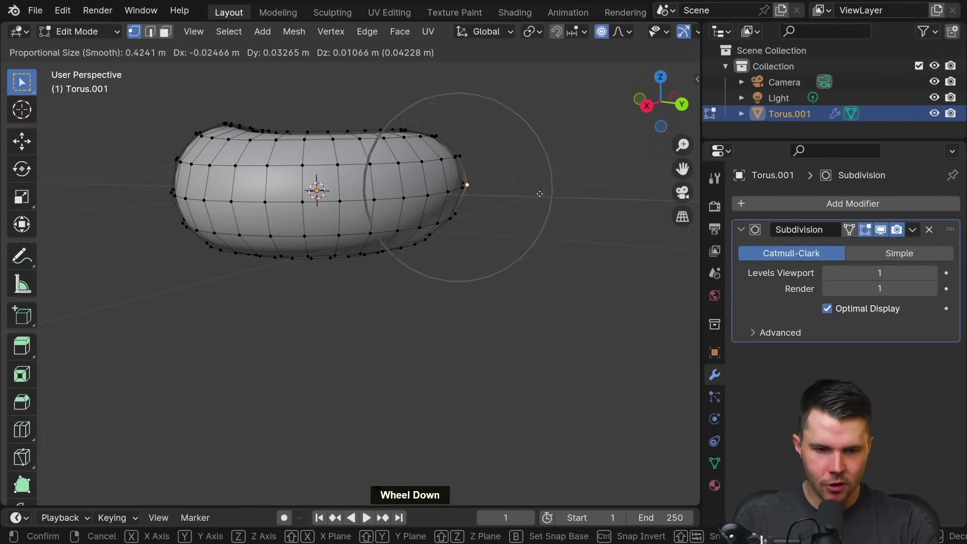
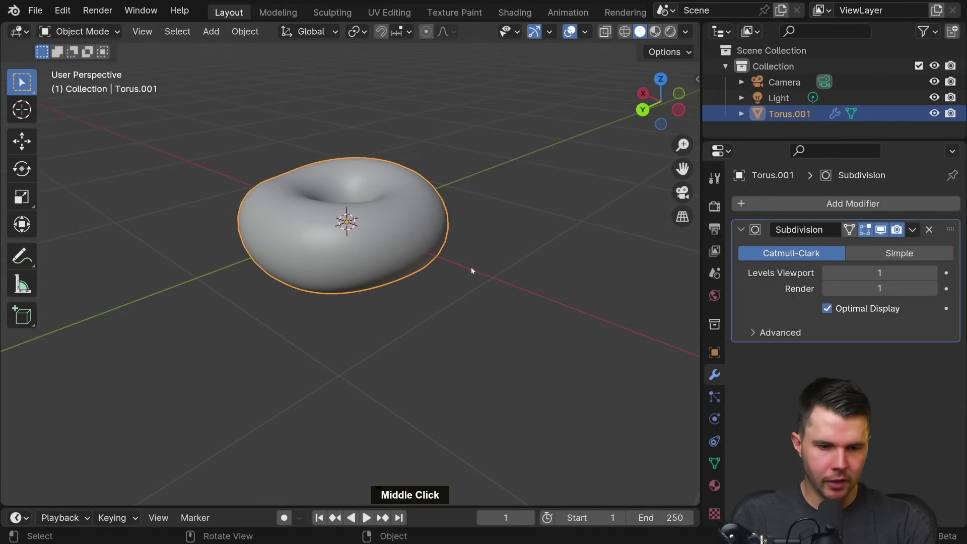
Step: Orbit and zoom to a side view of the donut to reach its outer equator loop
{"action": "left_click", "coordinate": [475, 268]}
{"action": "middle_click", "coordinate": [487, 188]}
{"action": "scroll", "scroll_direction": "up", "scroll_amount": 3}
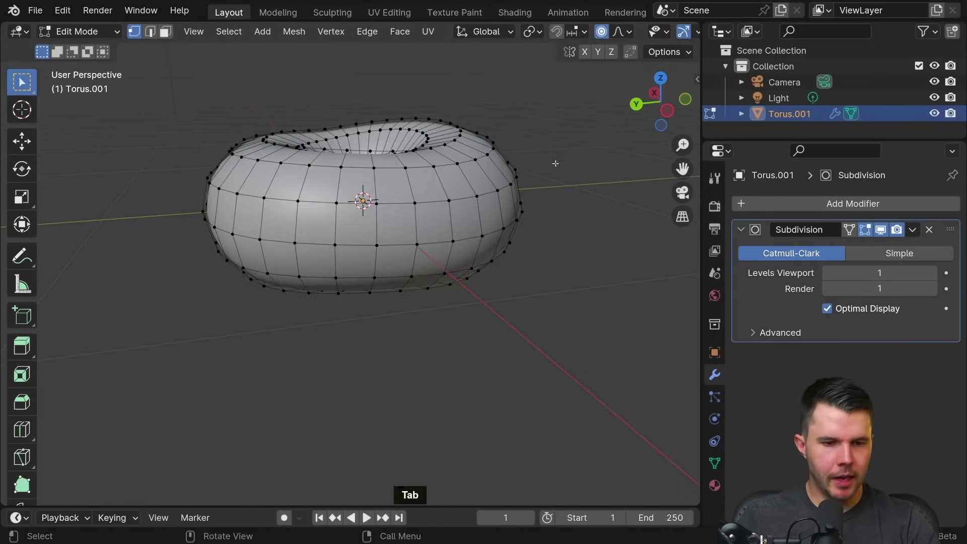
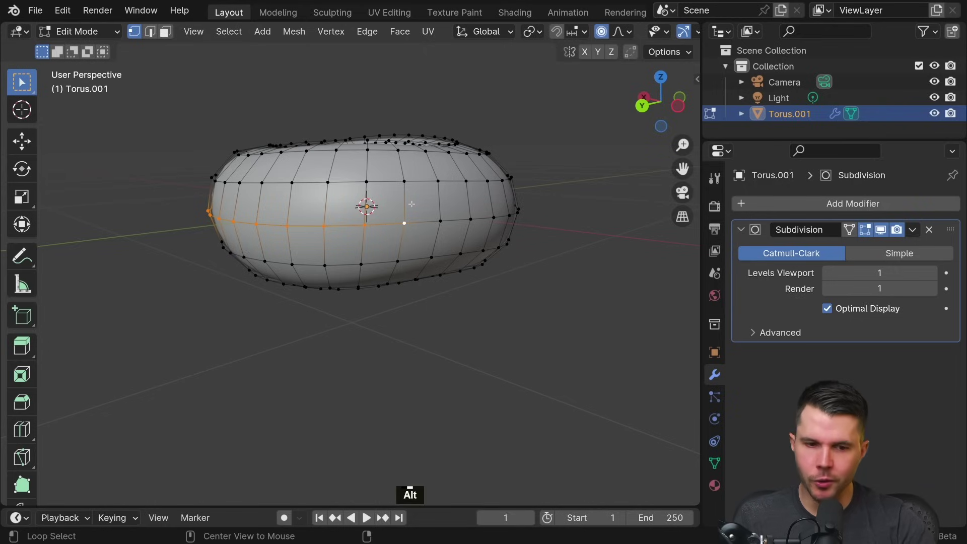
Step: Try scaling the outer middle loop with soft falloff, then cancel the scale
{"action": "scroll", "scroll_direction": "up", "scroll_amount": 3}
{"action": "scroll", "scroll_direction": "up", "scroll_amount": 3}
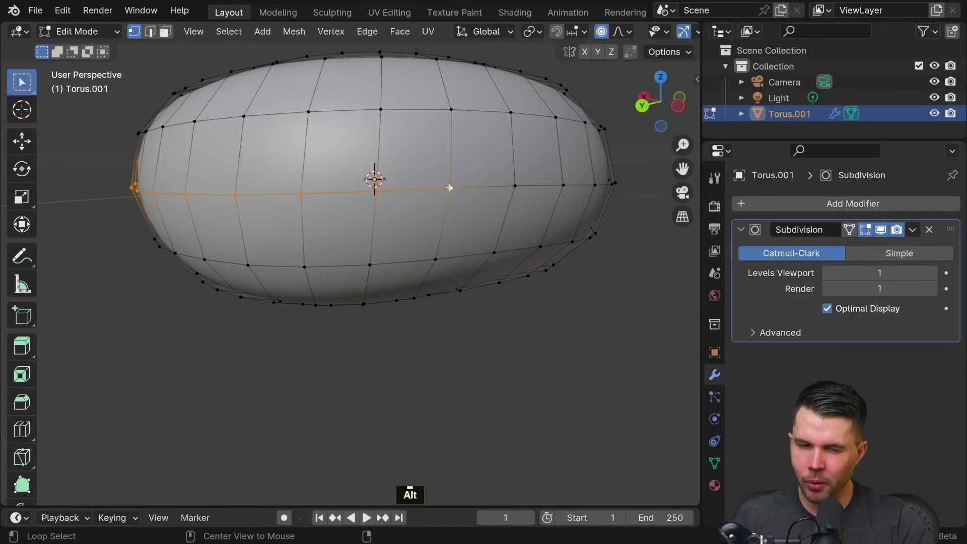
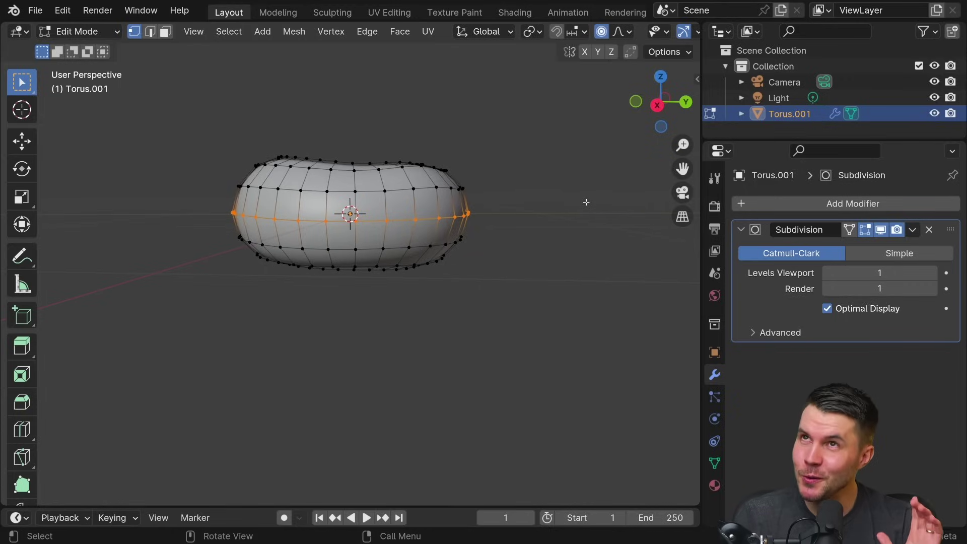
{"action": "key", "text": "s"}
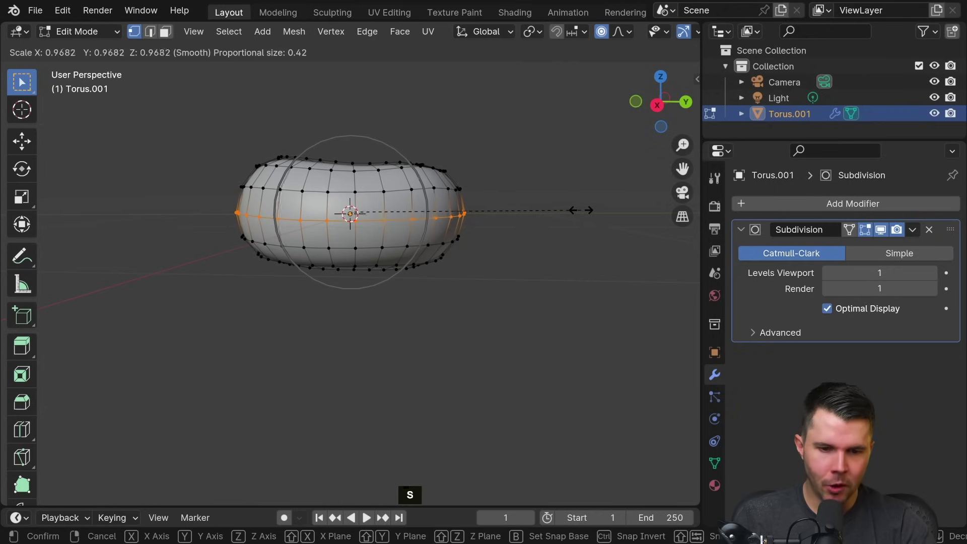
{"action": "key", "text": "Escape"}
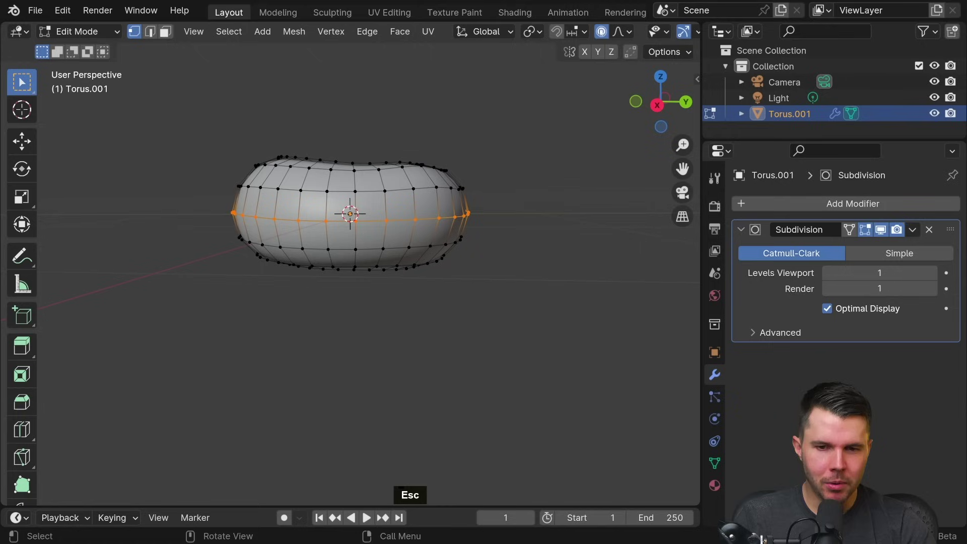